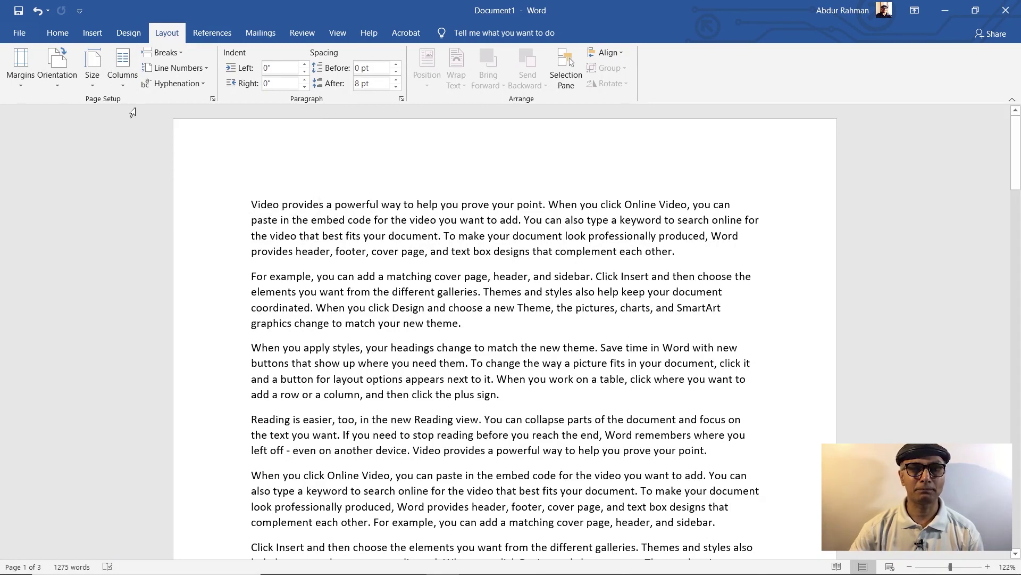
Show the preset margin choices (Normal, Narrow, Moderate, Wide) from the Layout ribbon
click(20, 58)
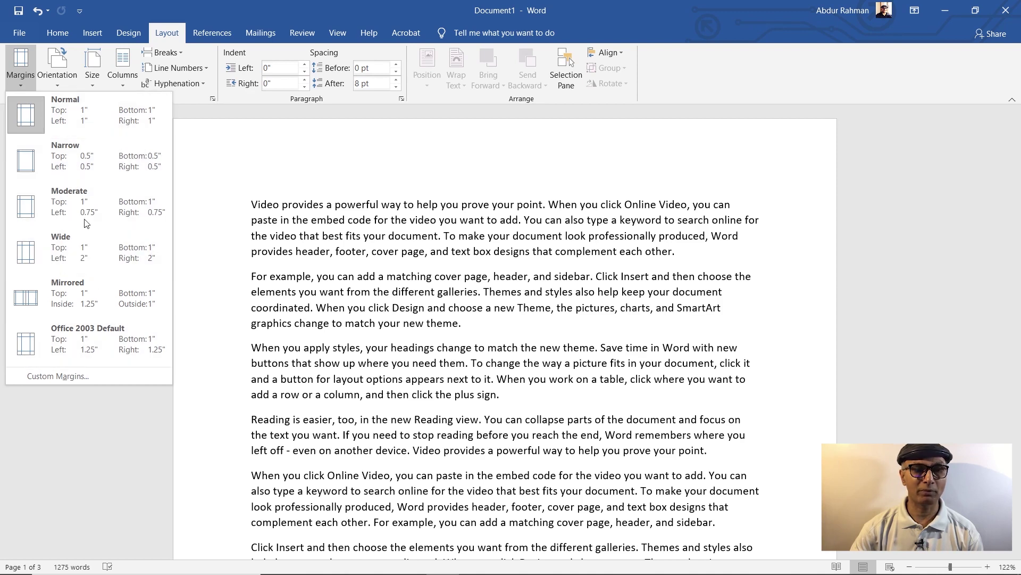
Apply a 0.6" gutter, trying the Top position and settling on Left
click(53, 381)
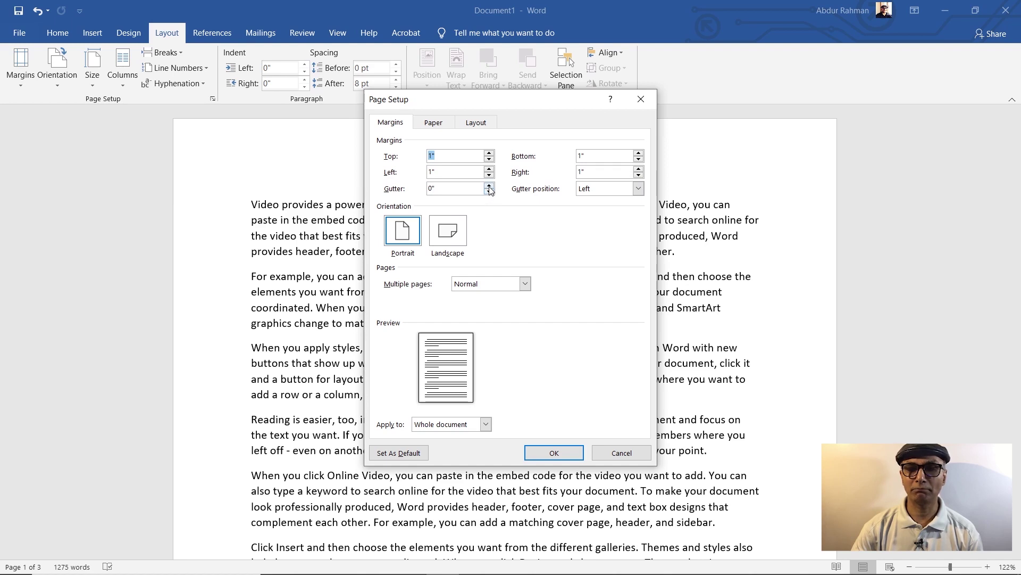
click(491, 191)
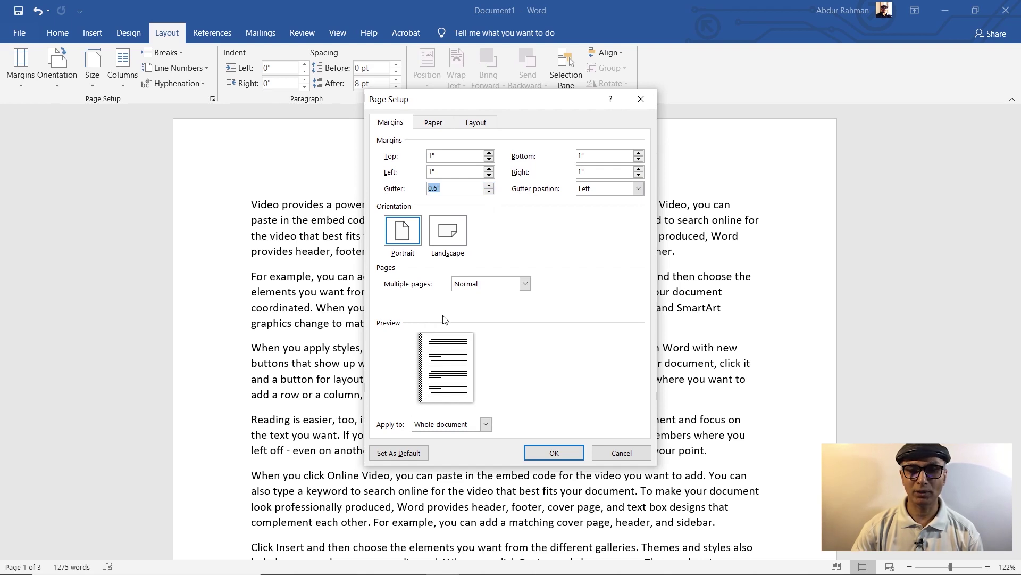
click(642, 194)
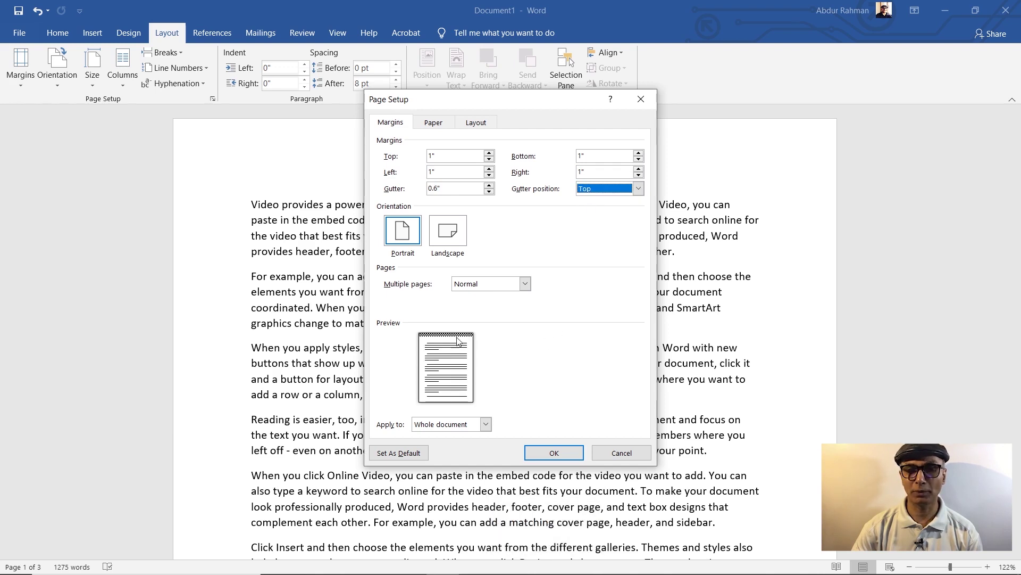
click(640, 193)
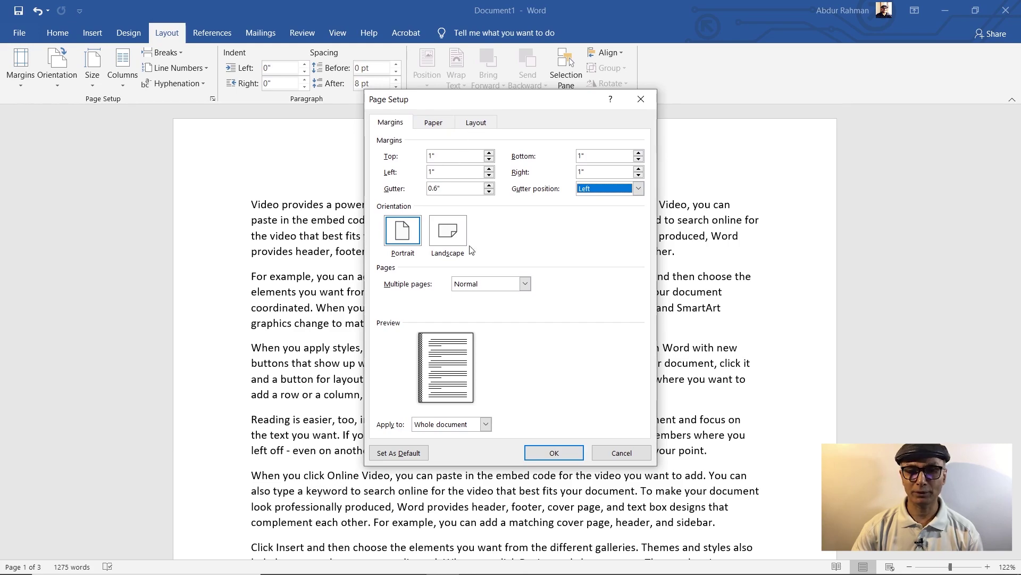
click(549, 459)
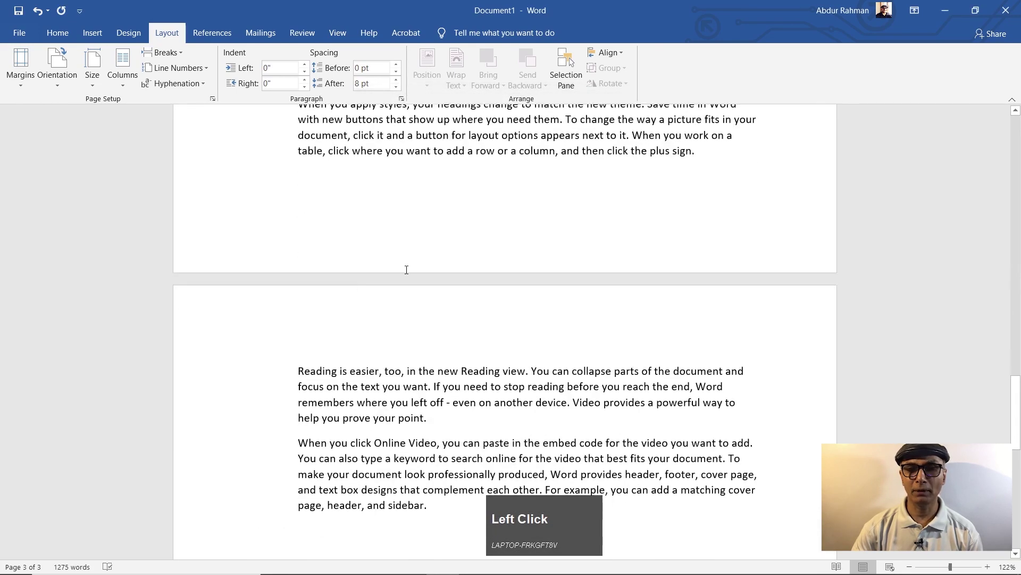
scroll(up, 3)
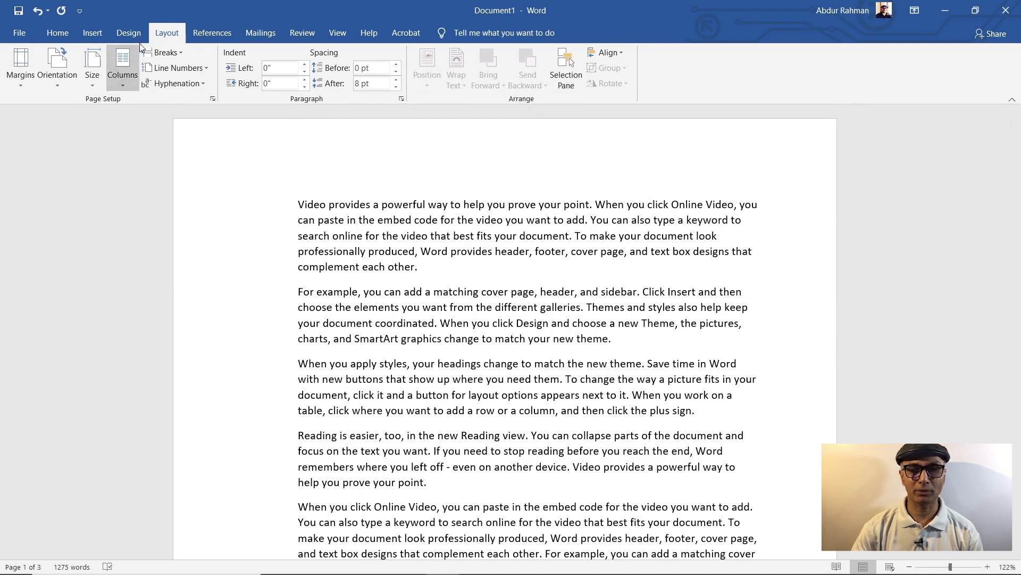
Reset the gutter to 0 so the pages keep even 1-inch margins
click(17, 88)
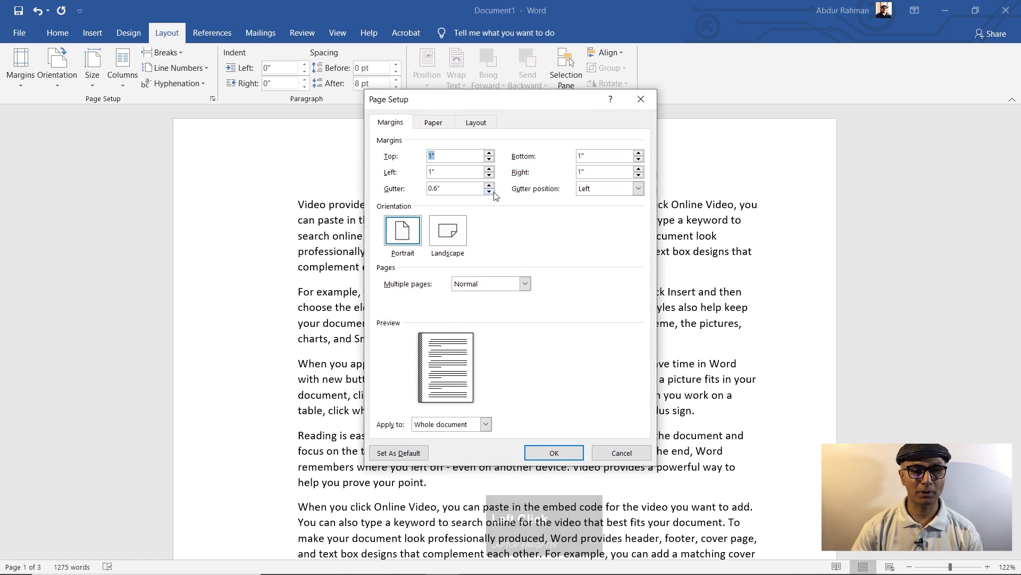
click(491, 195)
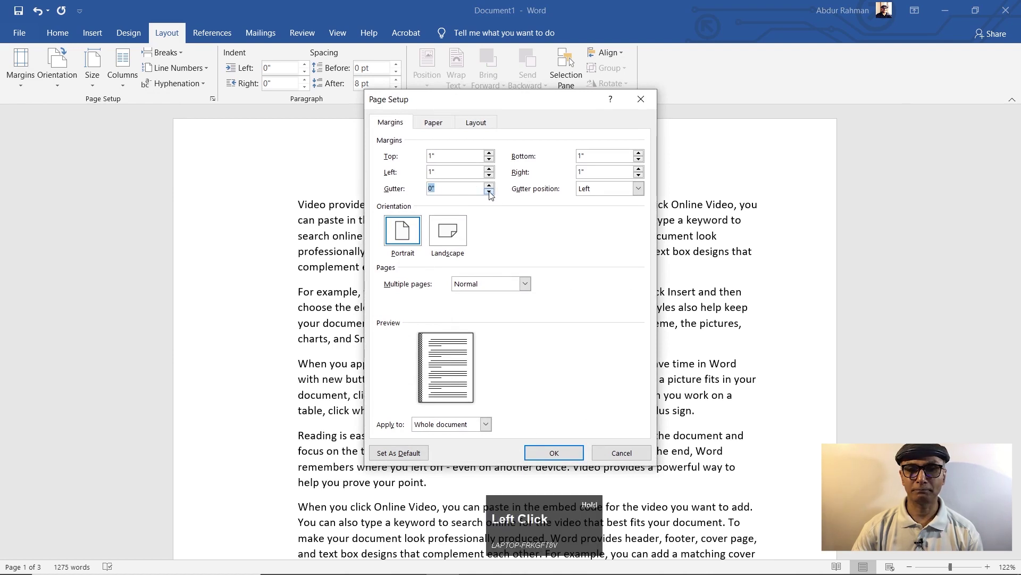
click(565, 454)
scroll(up, 3)
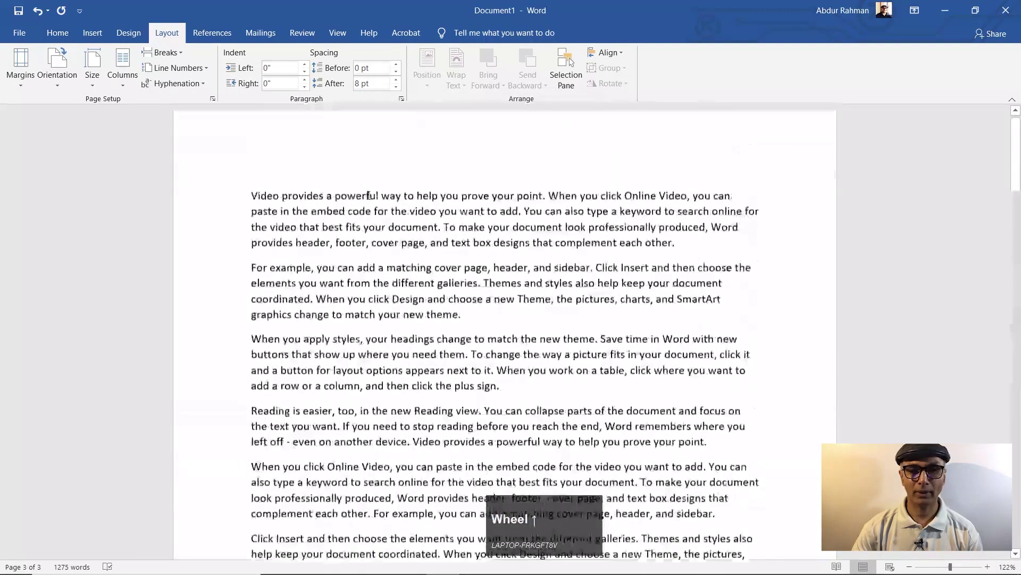
click(63, 67)
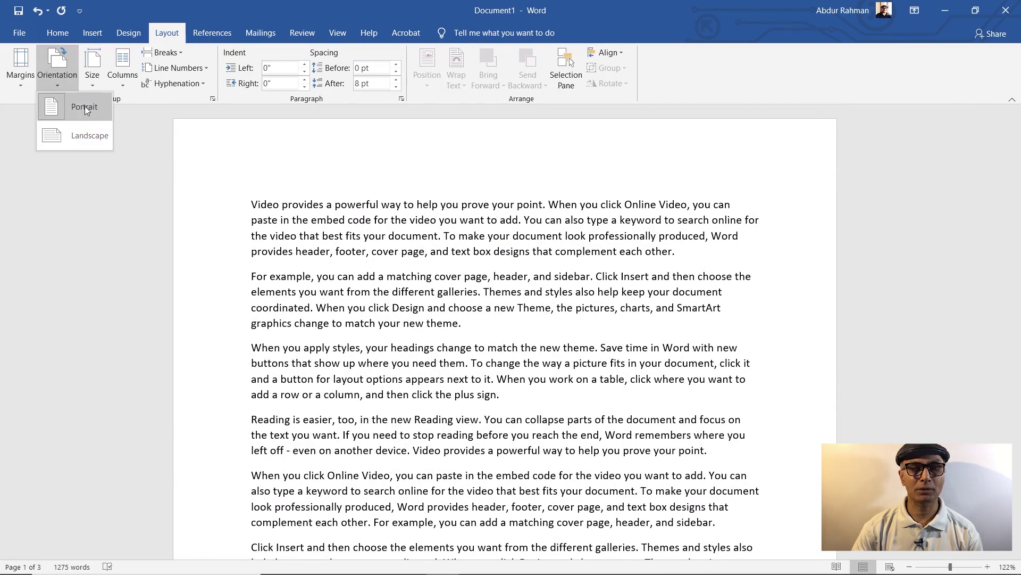
click(82, 117)
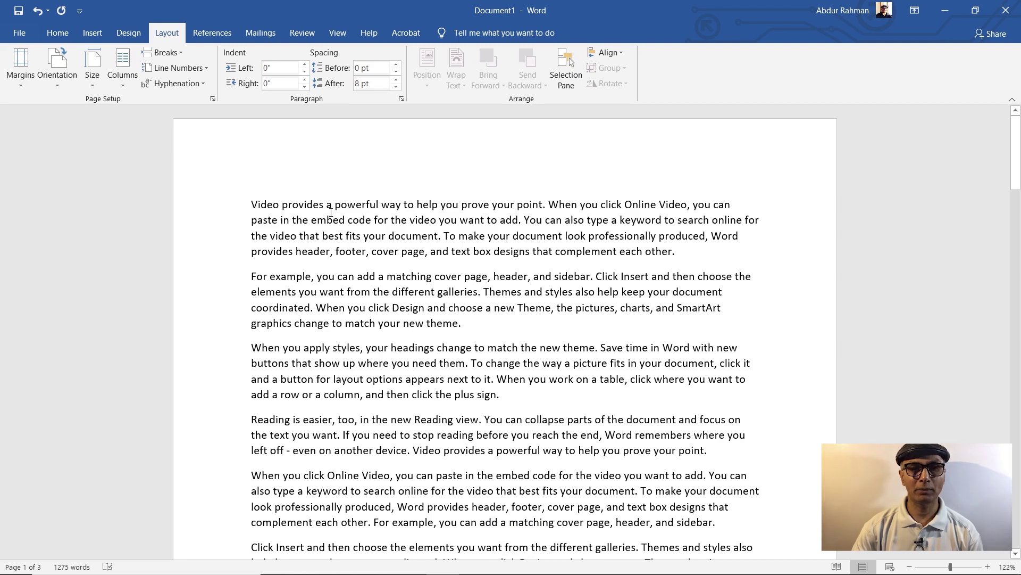
scroll(down, 3)
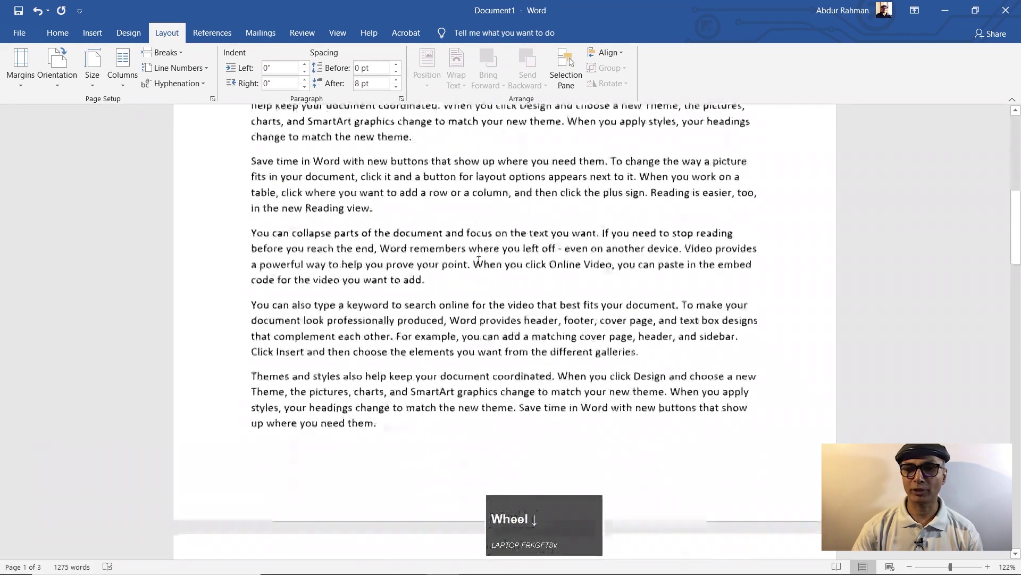
scroll(up, 3)
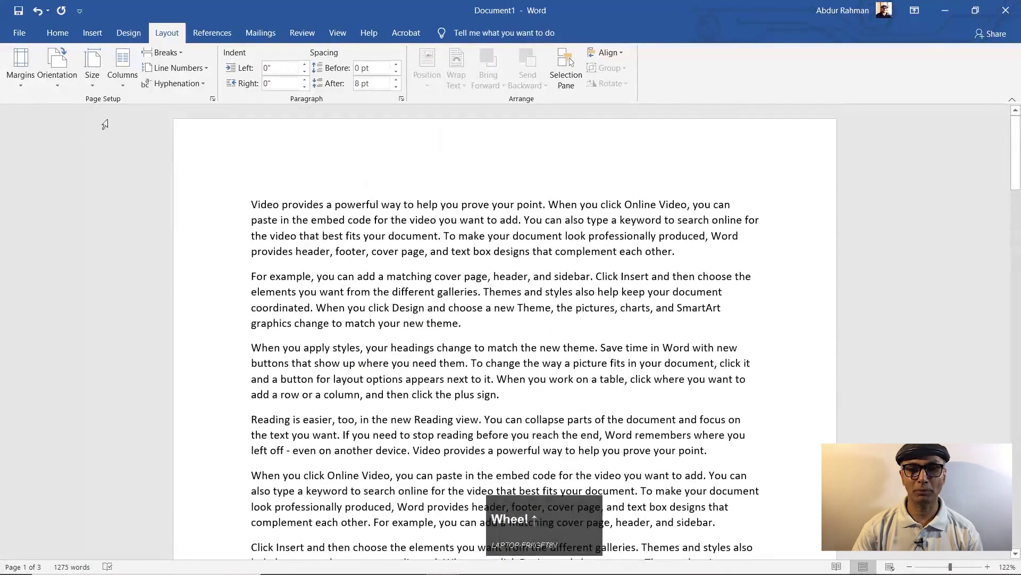
click(59, 85)
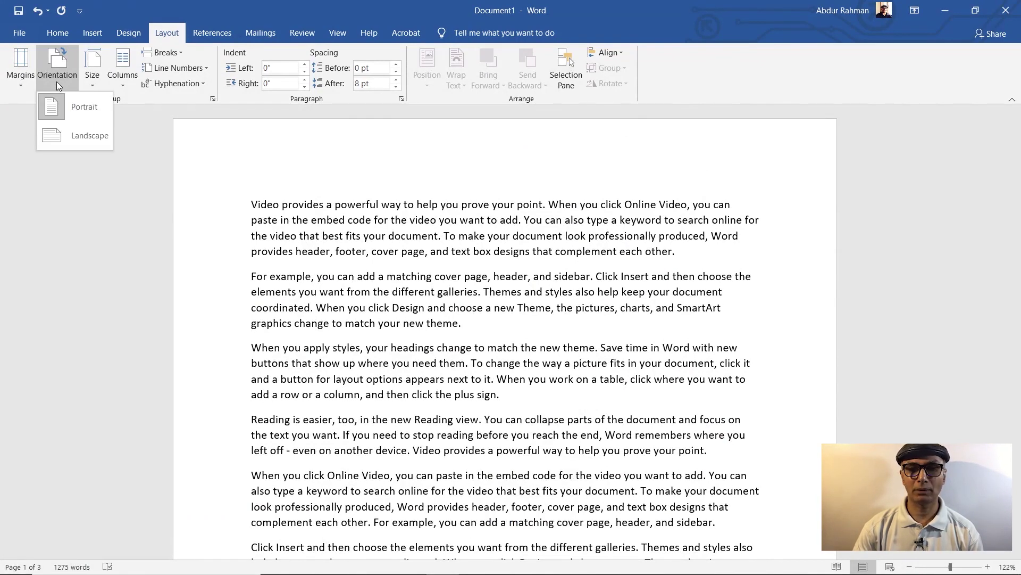
click(73, 142)
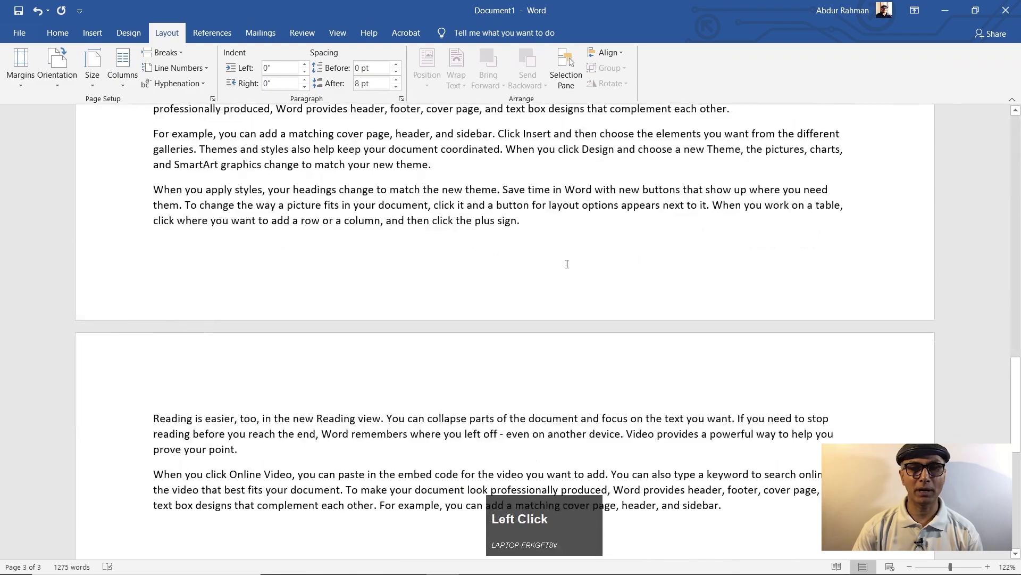
scroll(up, 3)
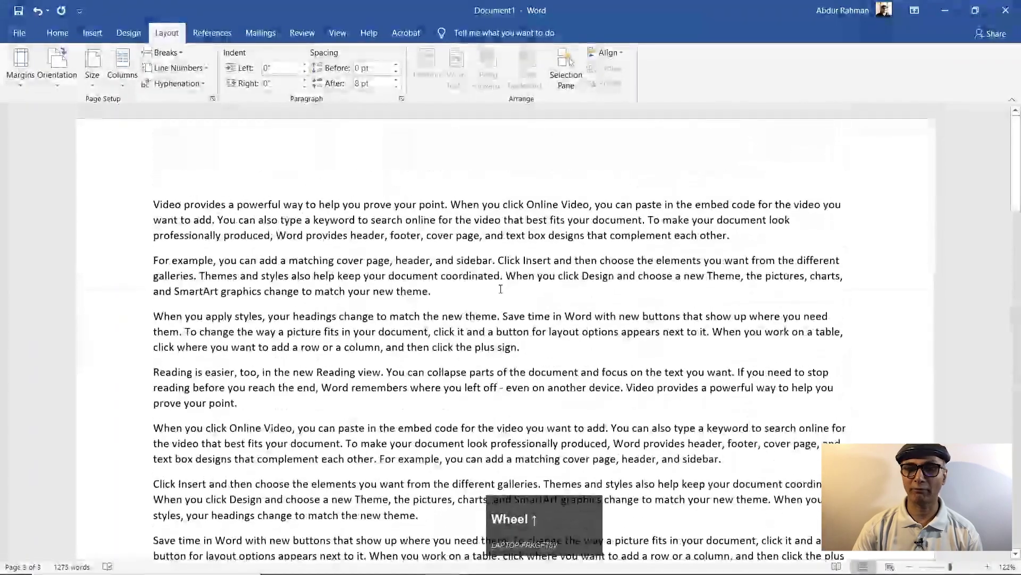
scroll(down, 3)
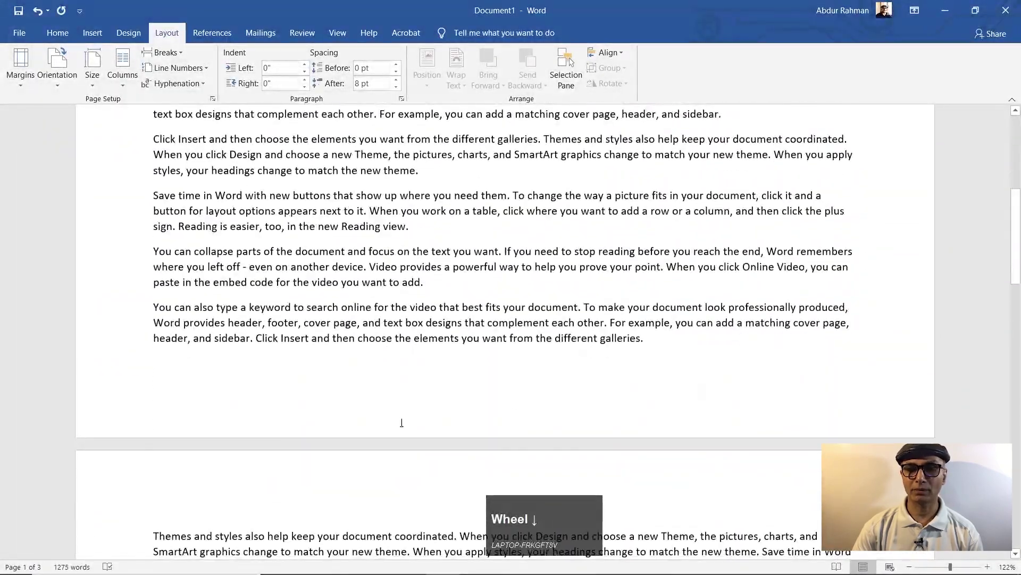
scroll(up, 3)
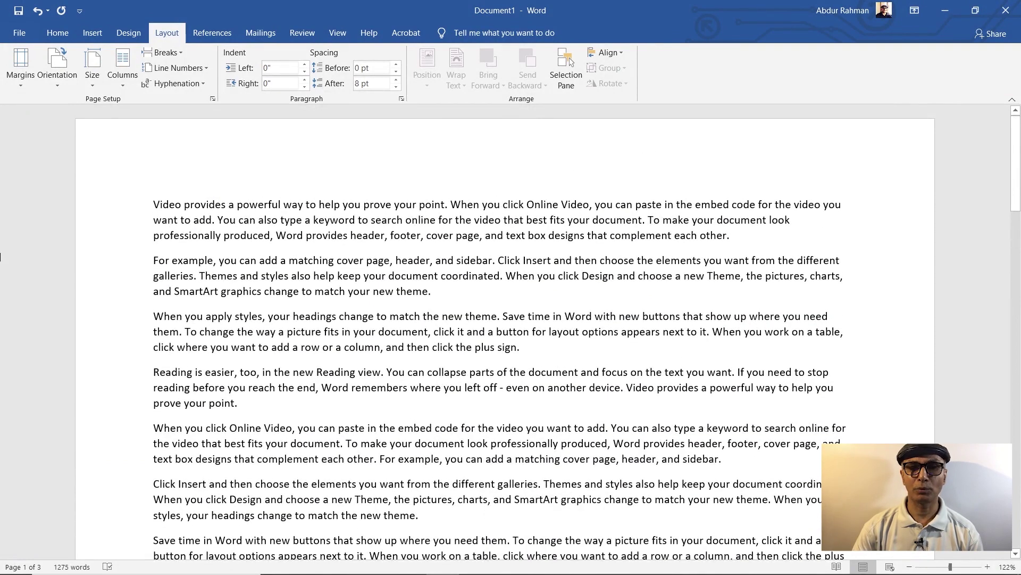
click(61, 89)
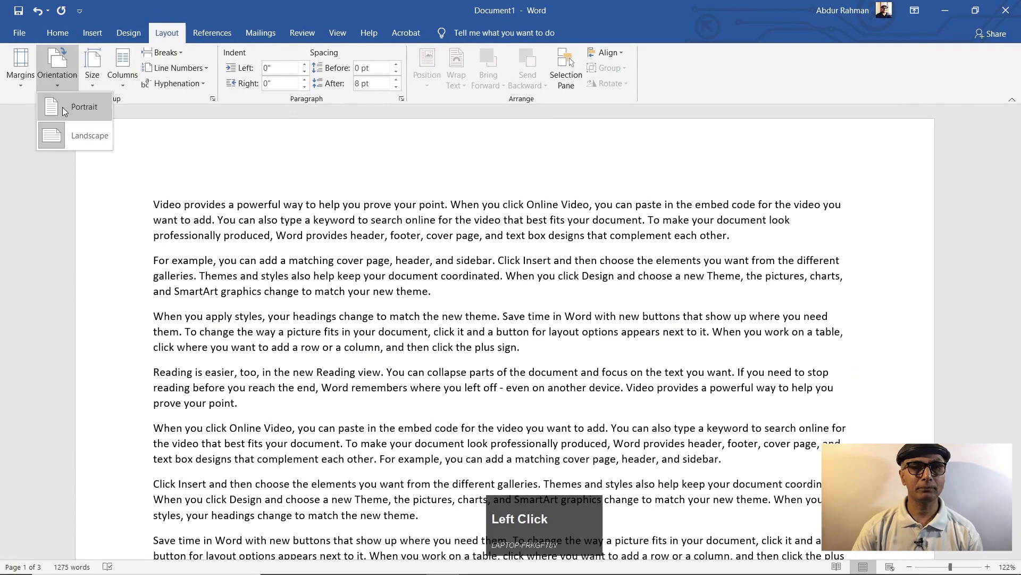
scroll(up, 3)
scroll(up, 3)
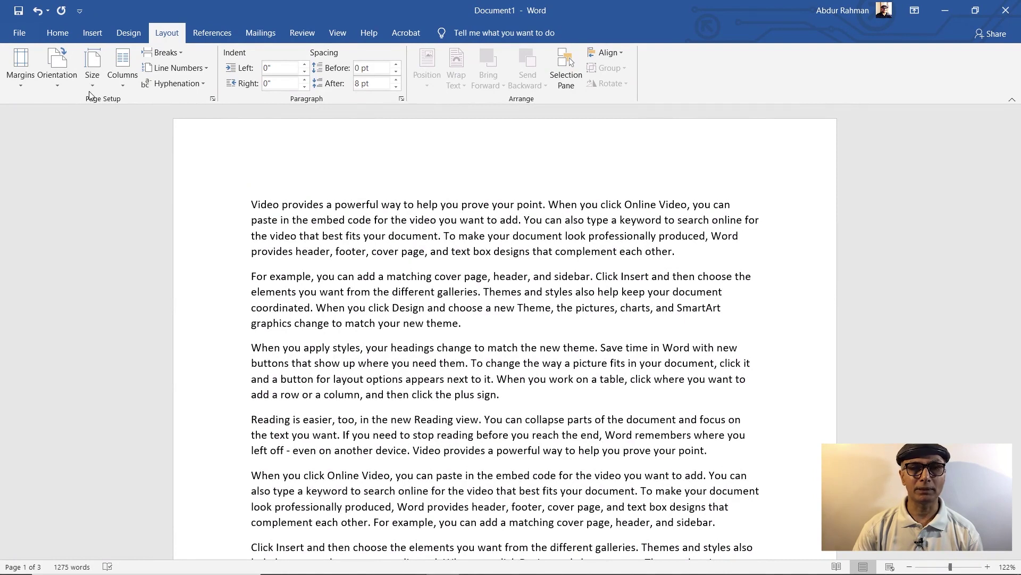
click(96, 86)
click(127, 169)
click(453, 109)
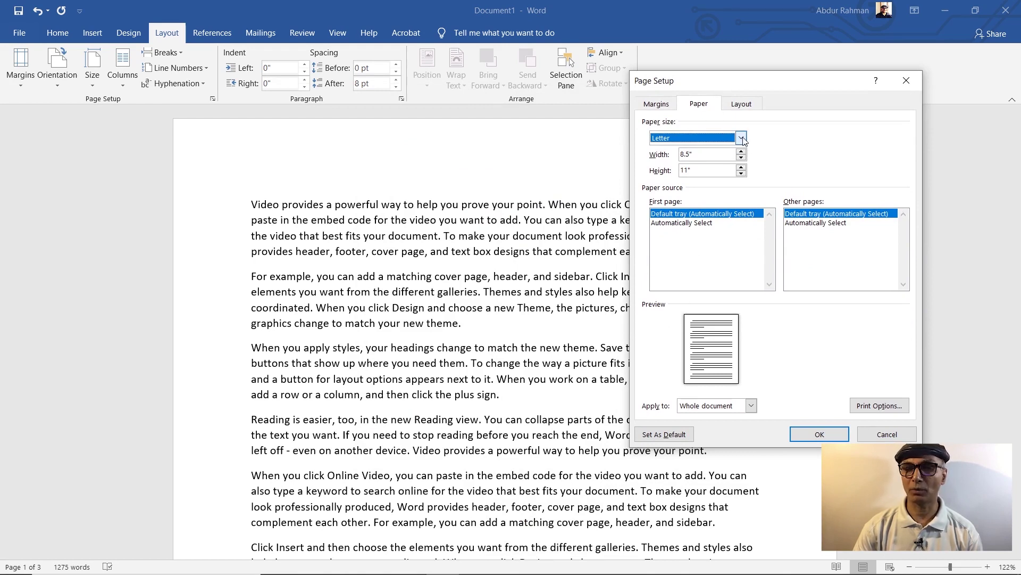
click(743, 143)
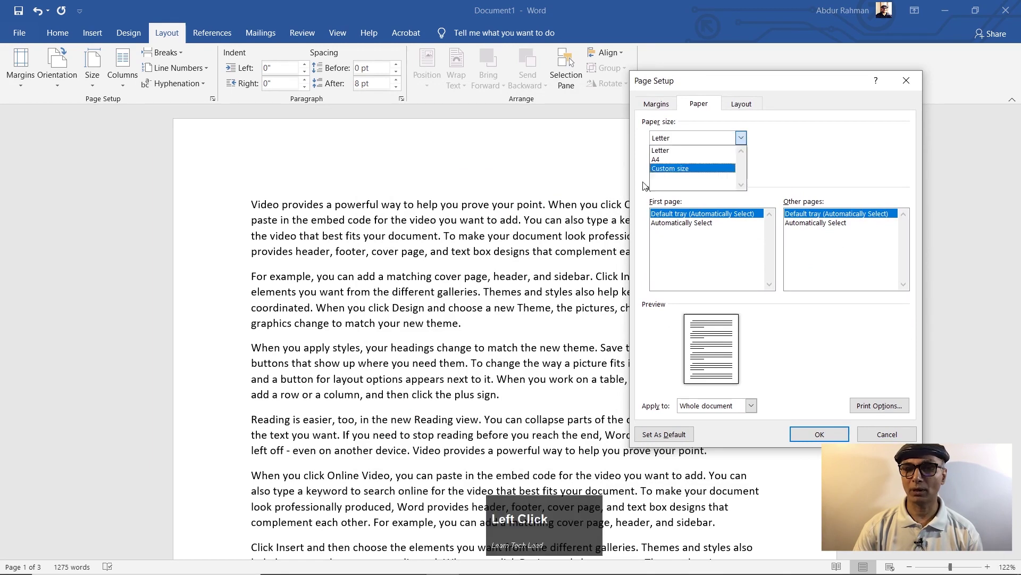
click(672, 174)
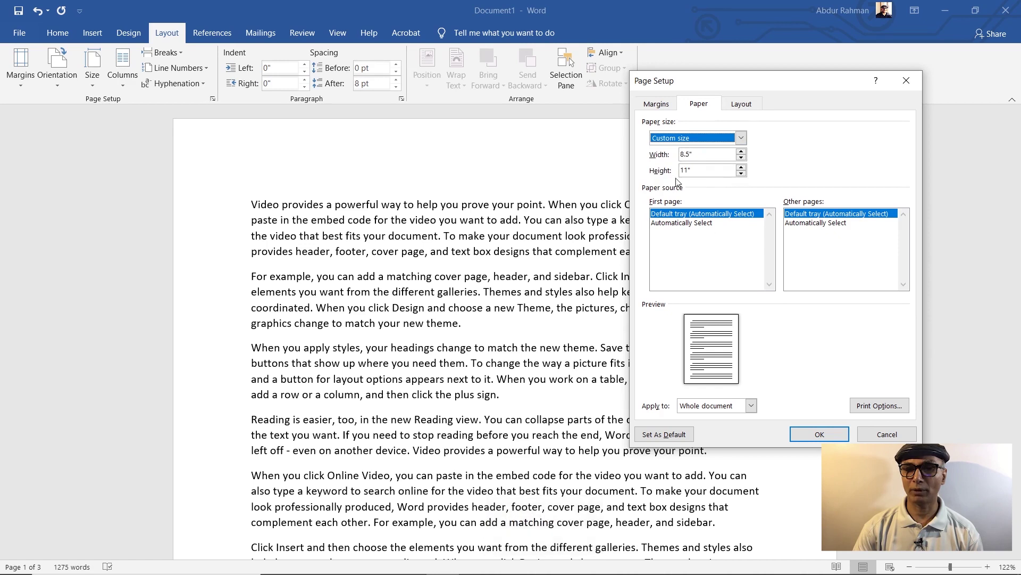
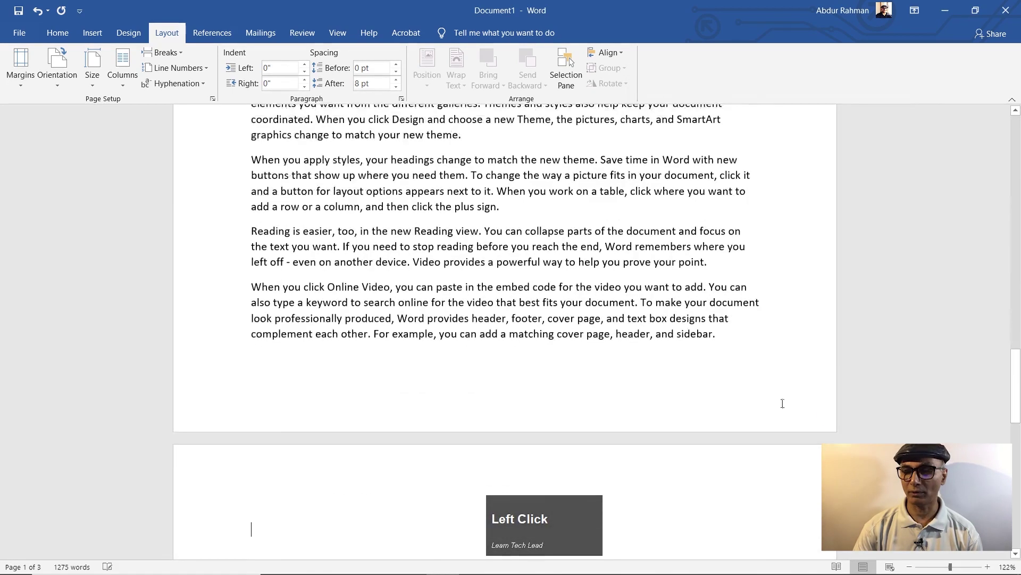
scroll(up, 3)
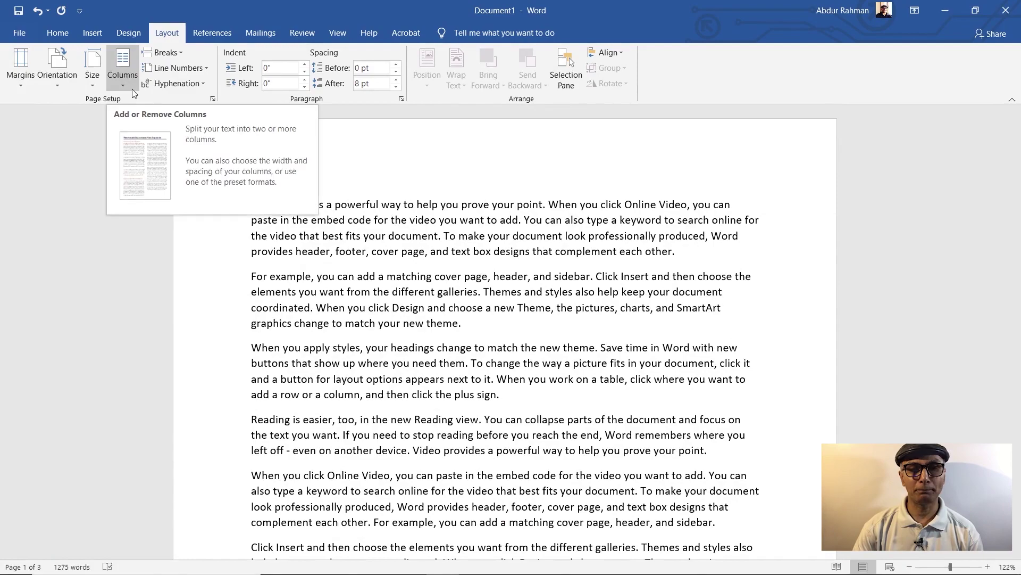
scroll(down, 3)
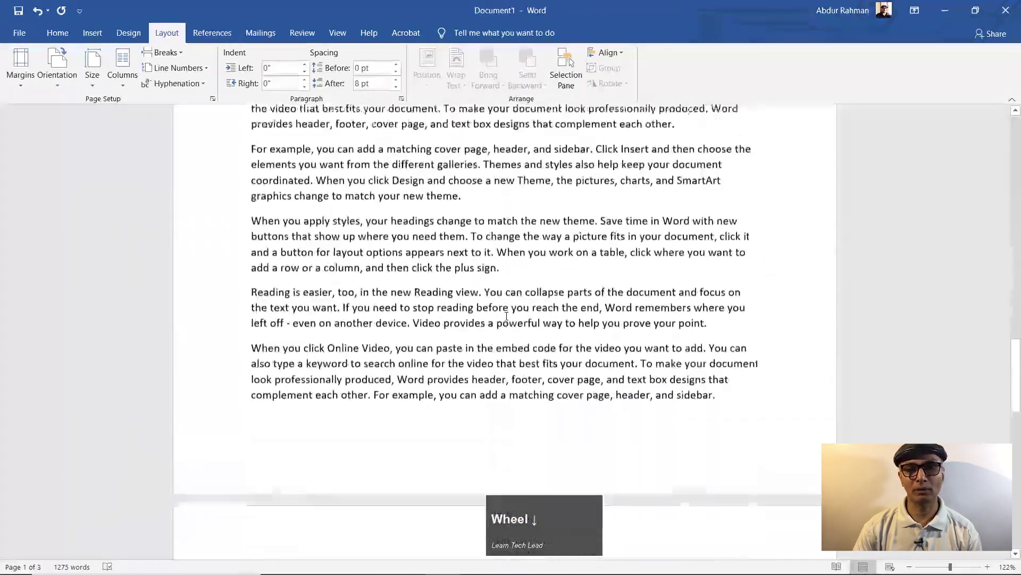
scroll(up, 3)
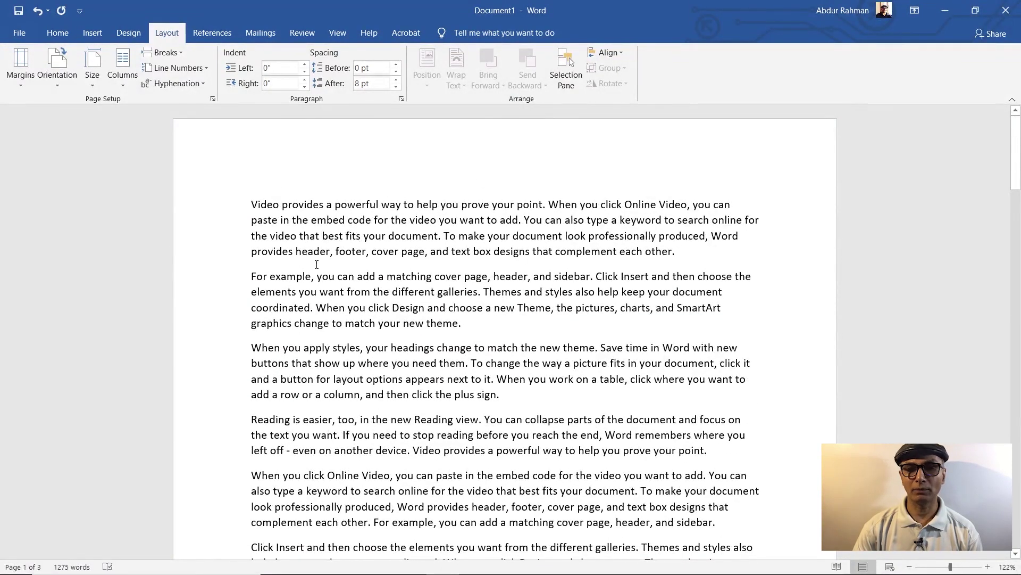
click(547, 516)
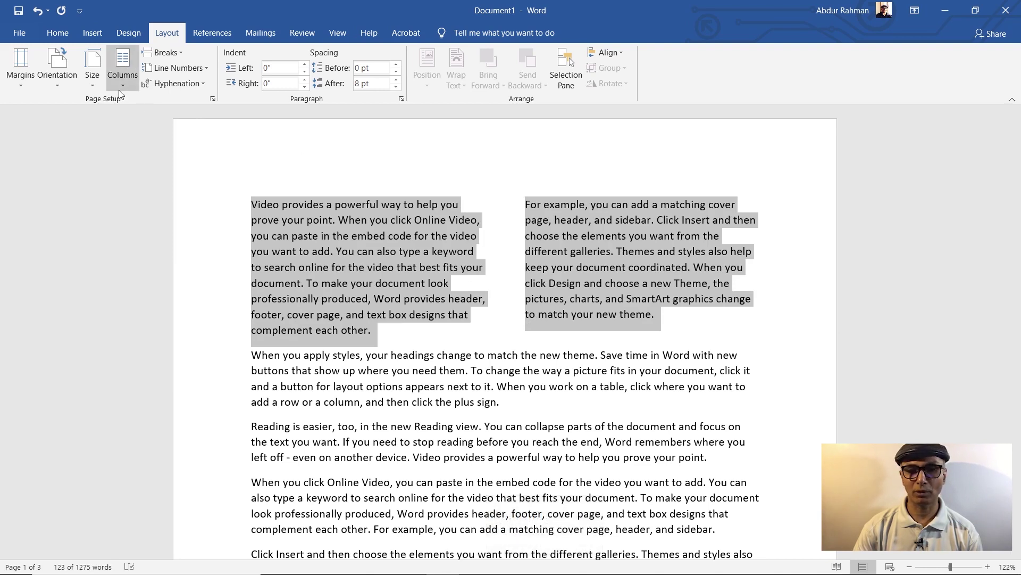
click(123, 93)
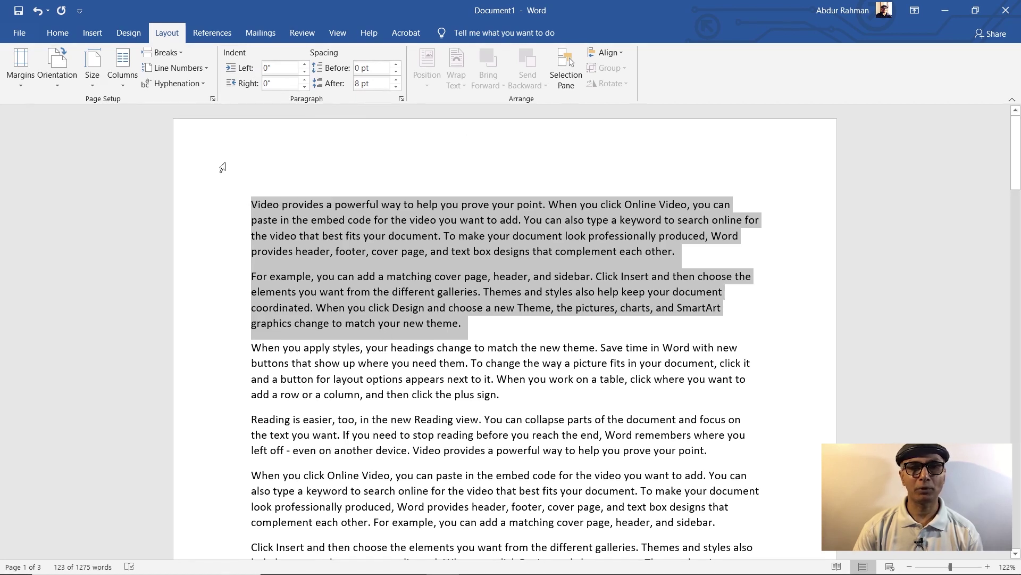
Browse the Design style set gallery and dismiss it without applying a style
click(135, 40)
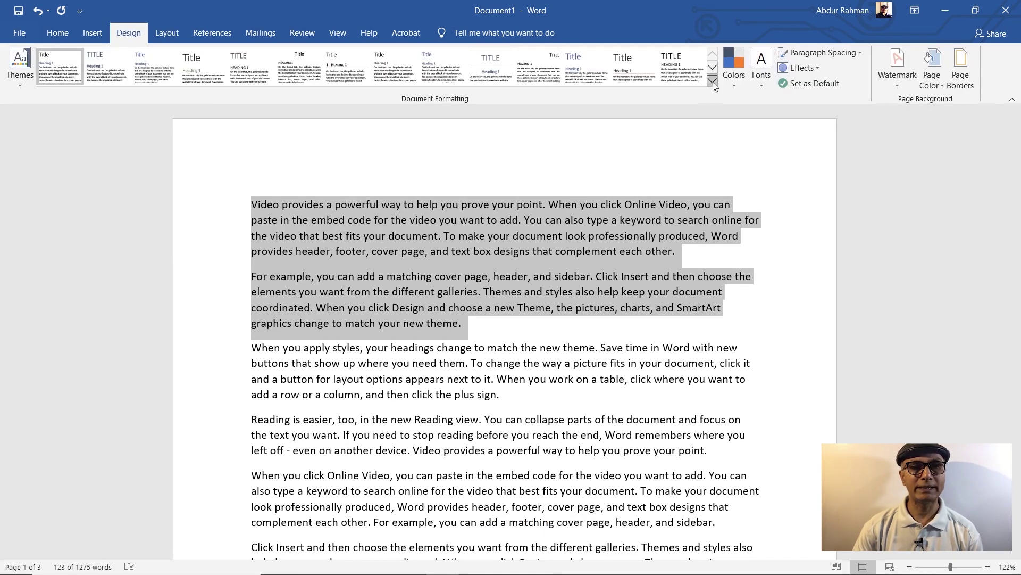
click(717, 87)
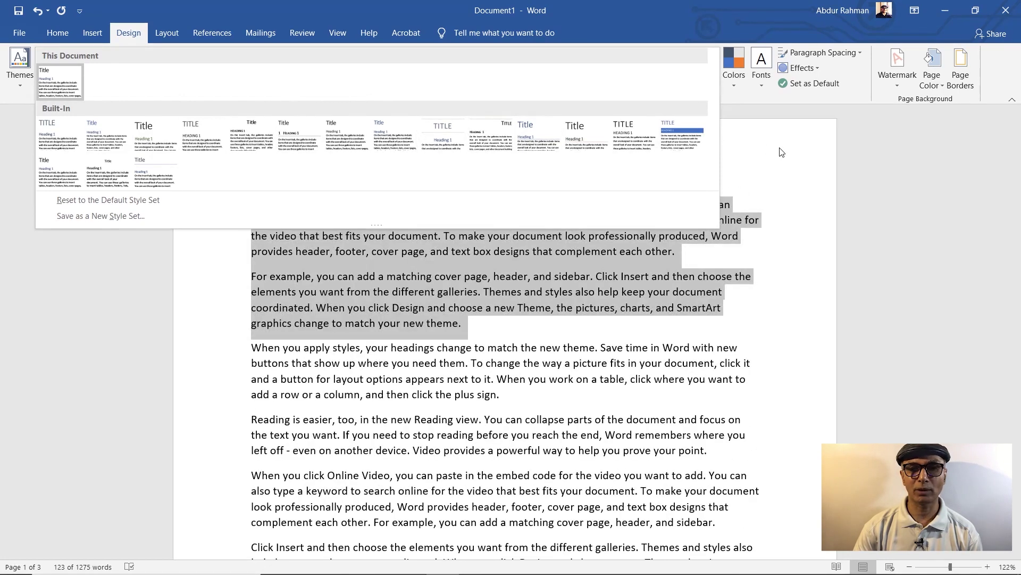
click(773, 151)
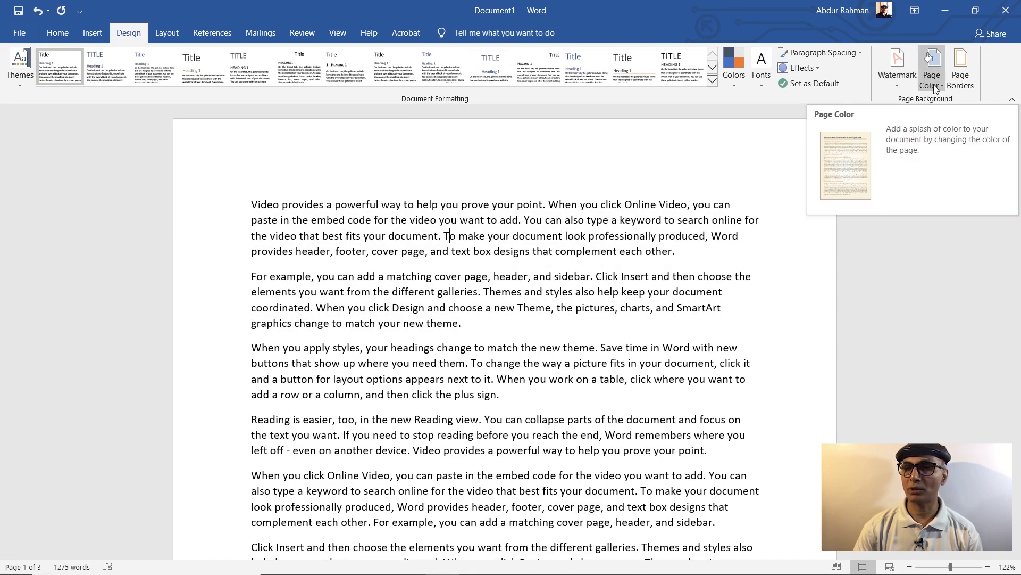
scroll(down, 3)
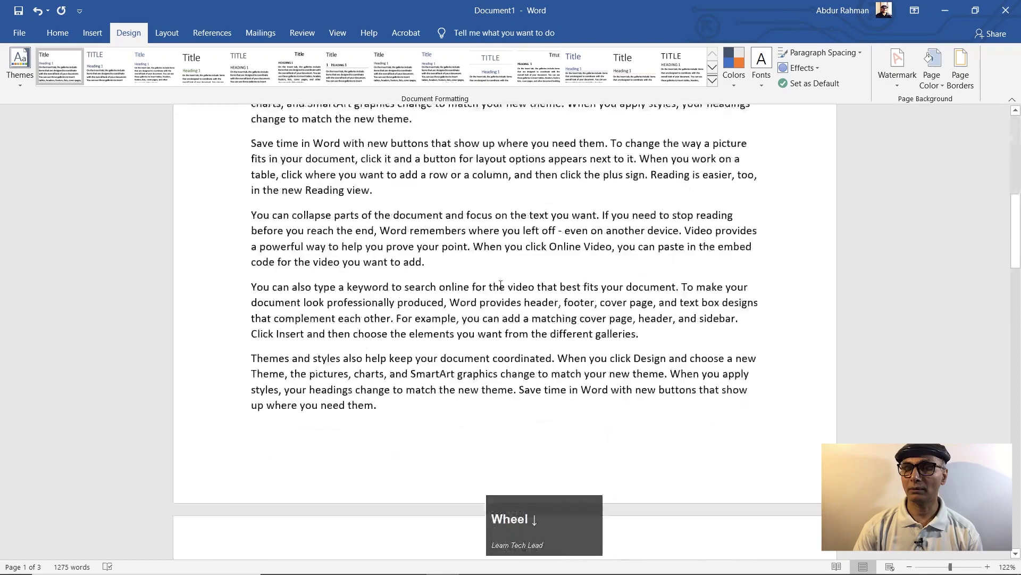
scroll(up, 3)
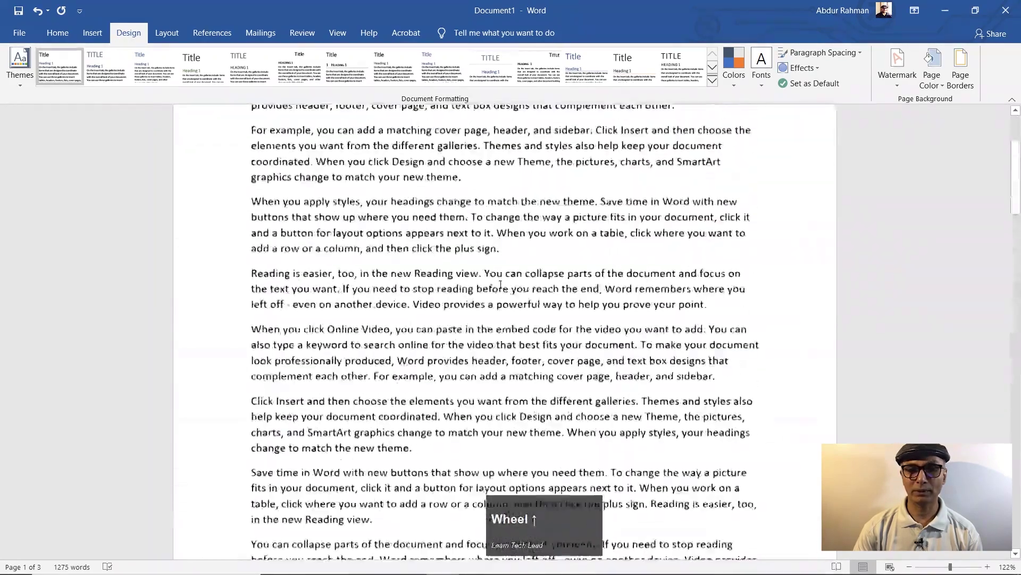
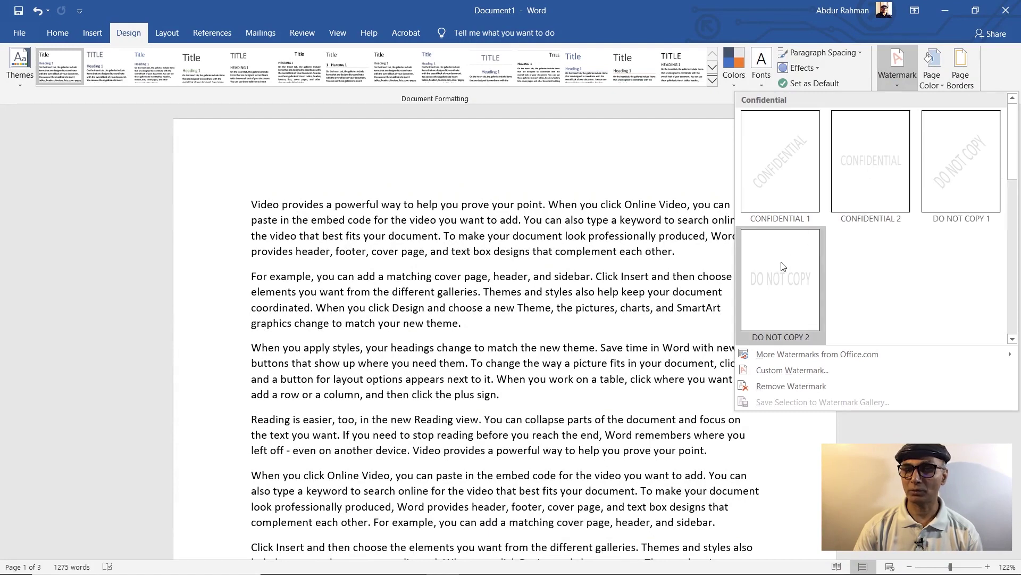
click(783, 375)
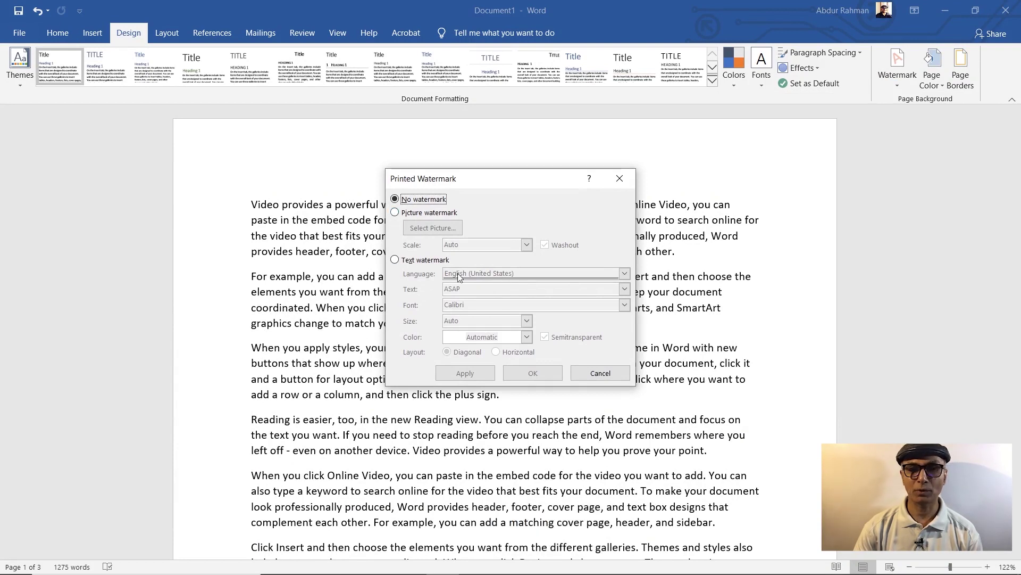
click(404, 267)
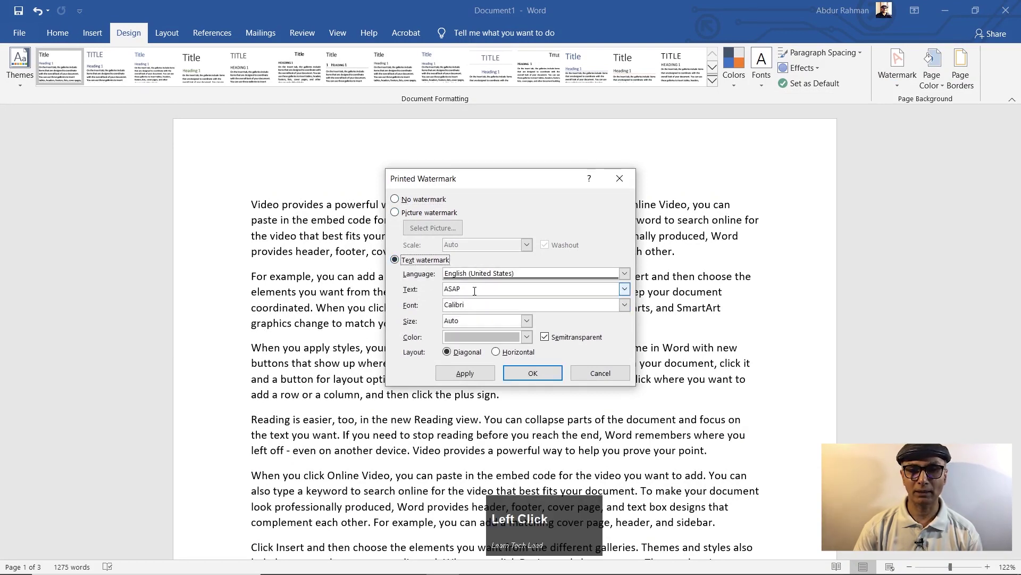
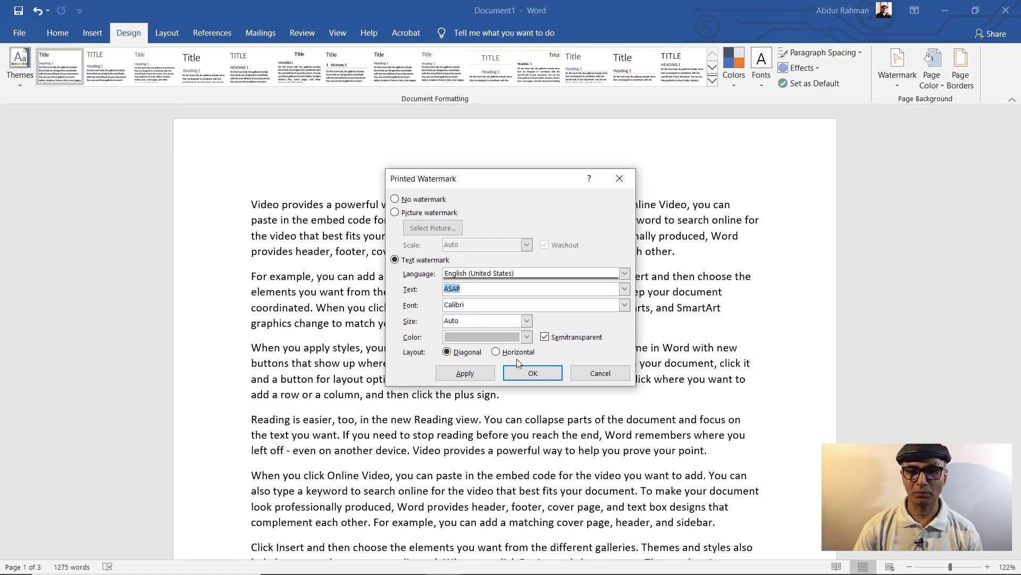
click(398, 215)
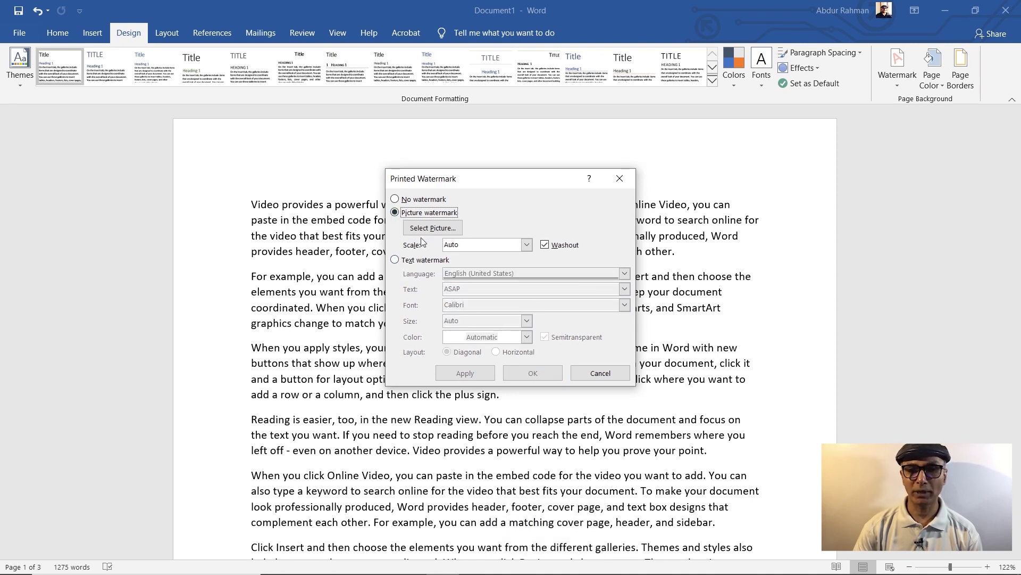
click(430, 234)
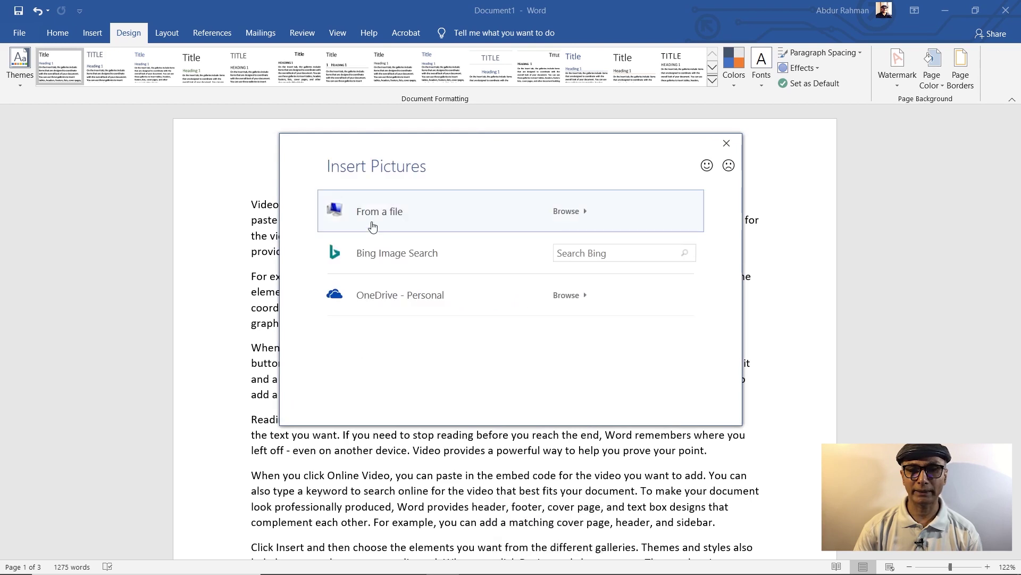
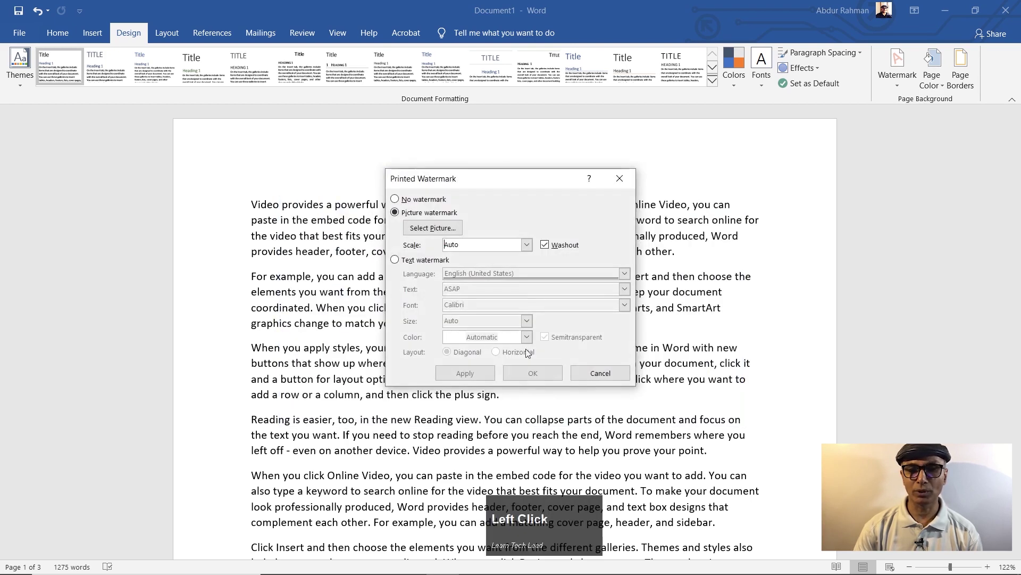
click(610, 378)
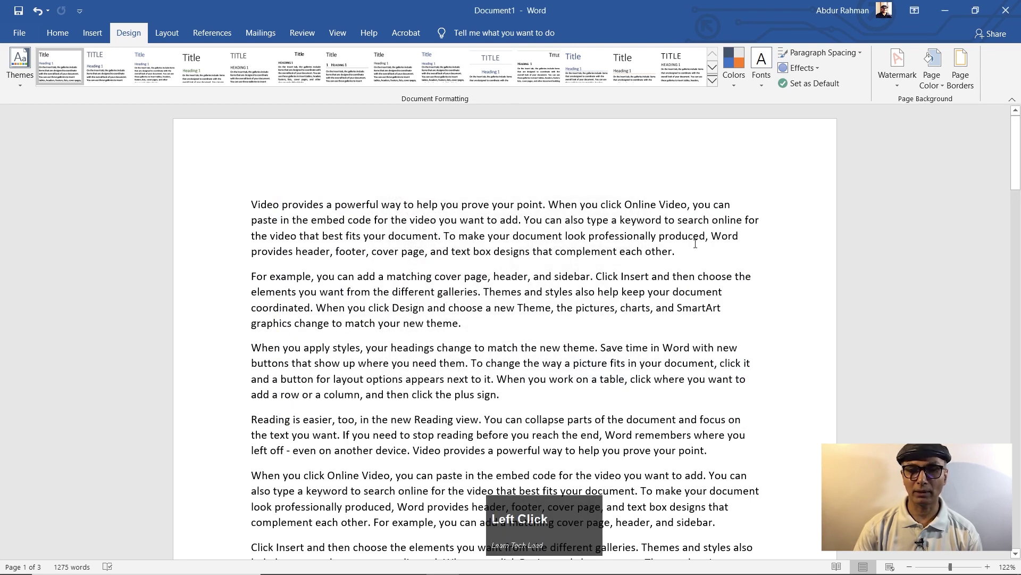
Colour the pages Green, Accent 6, Lighter 60% and review the result
click(943, 86)
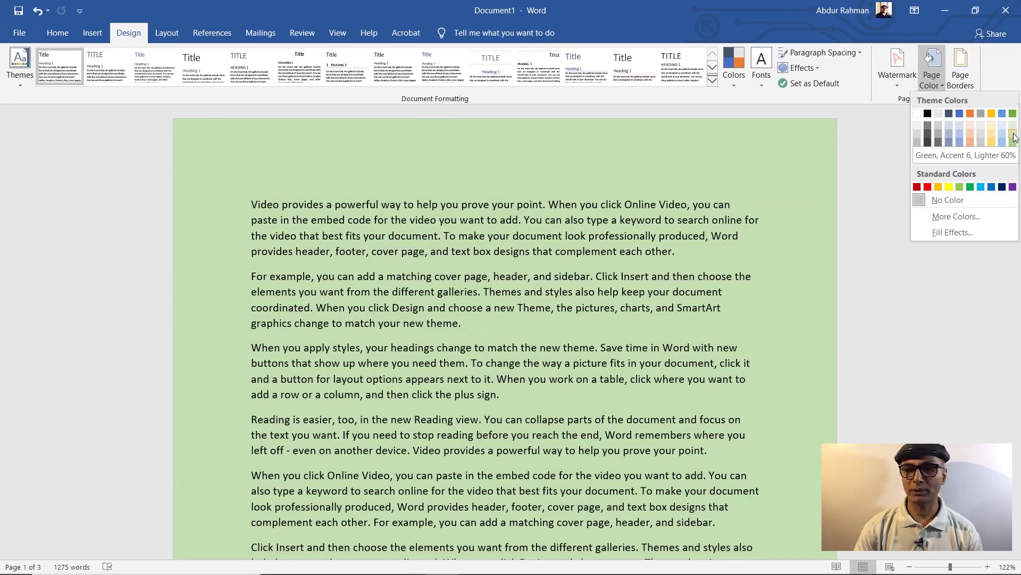
click(1018, 138)
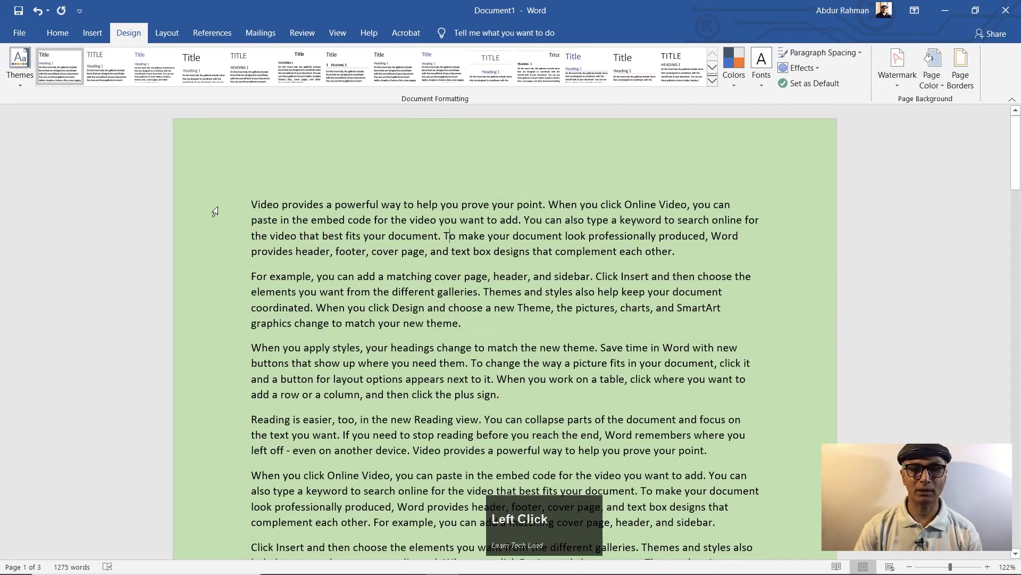
scroll(down, 3)
scroll(up, 3)
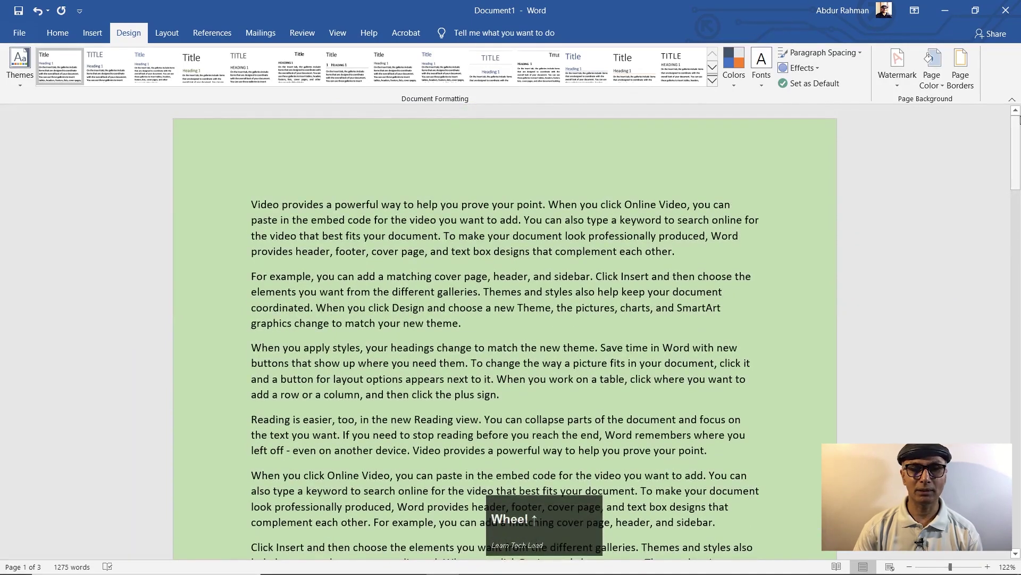
click(945, 90)
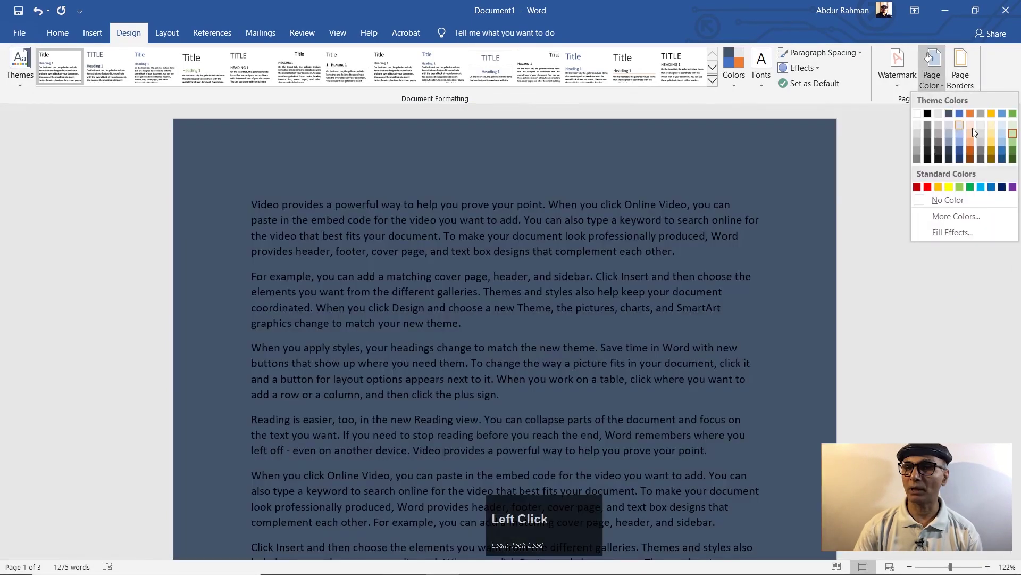
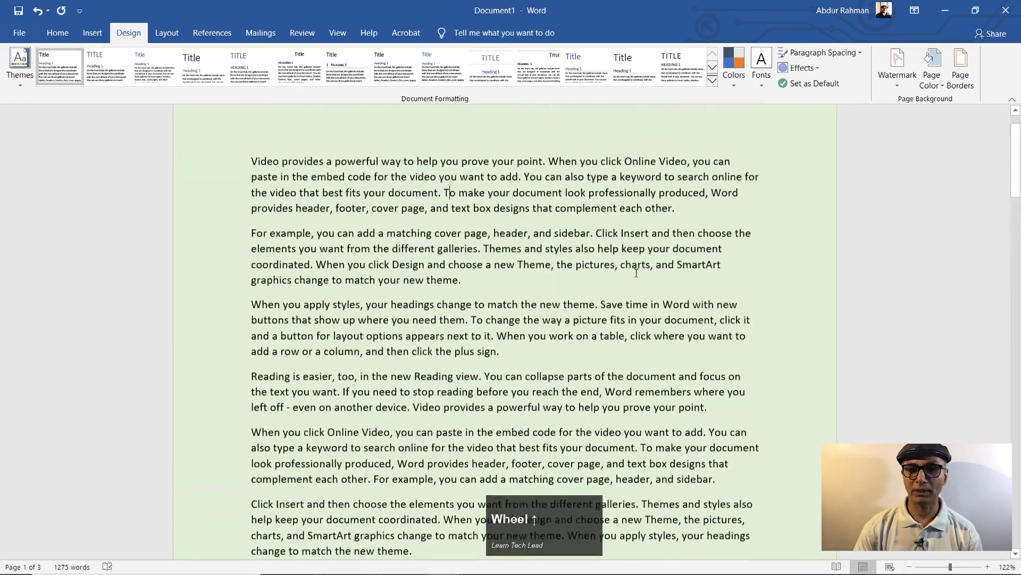
Frame every page with a plain black 1 pt box border after browsing the art borders
click(967, 69)
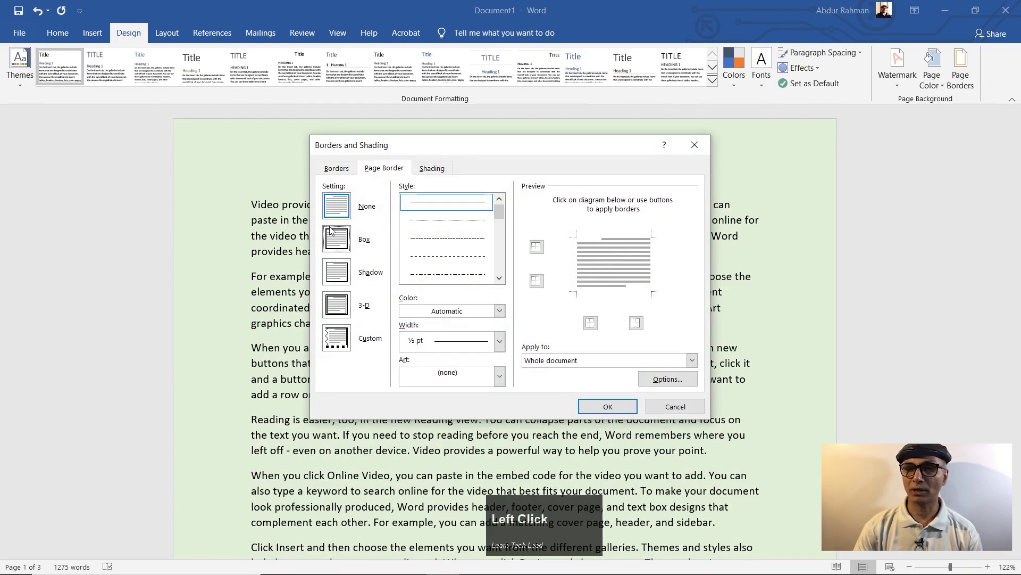
click(438, 311)
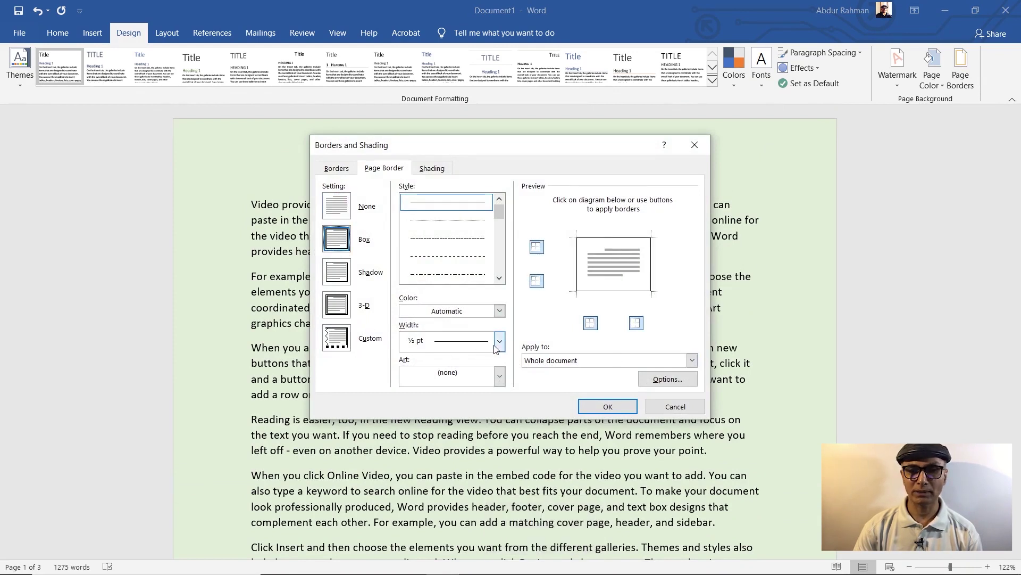
click(502, 343)
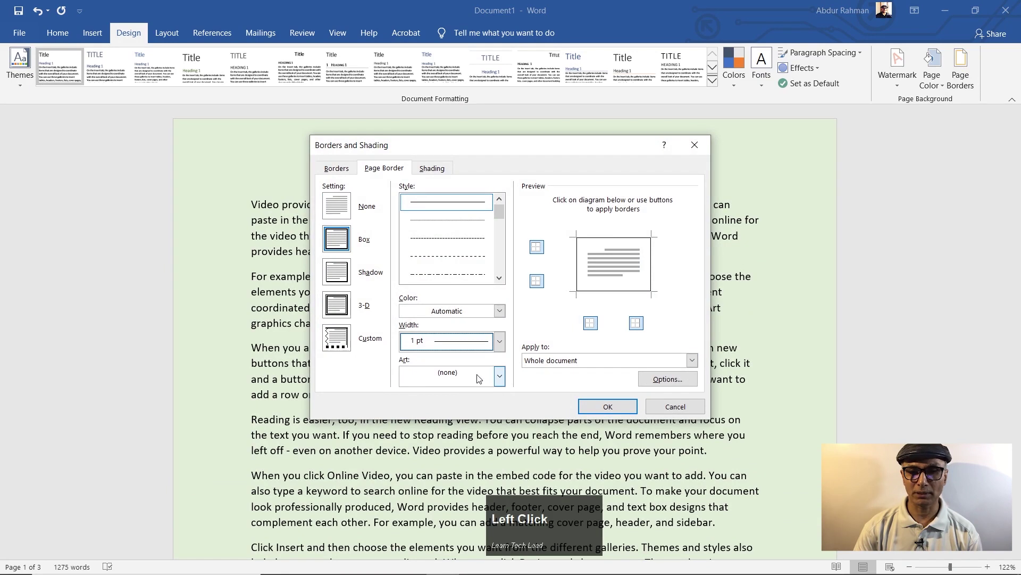
click(498, 384)
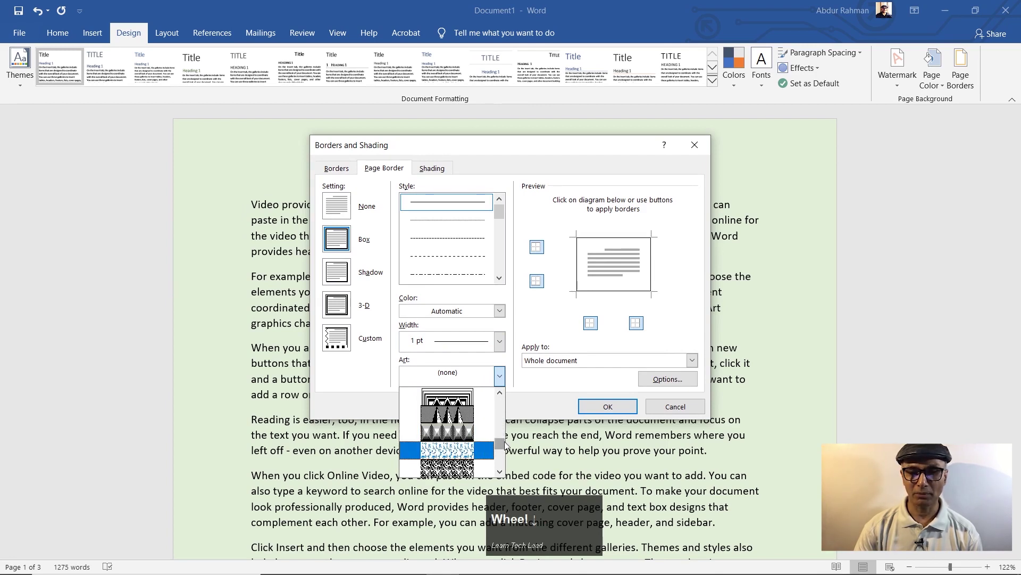
click(503, 445)
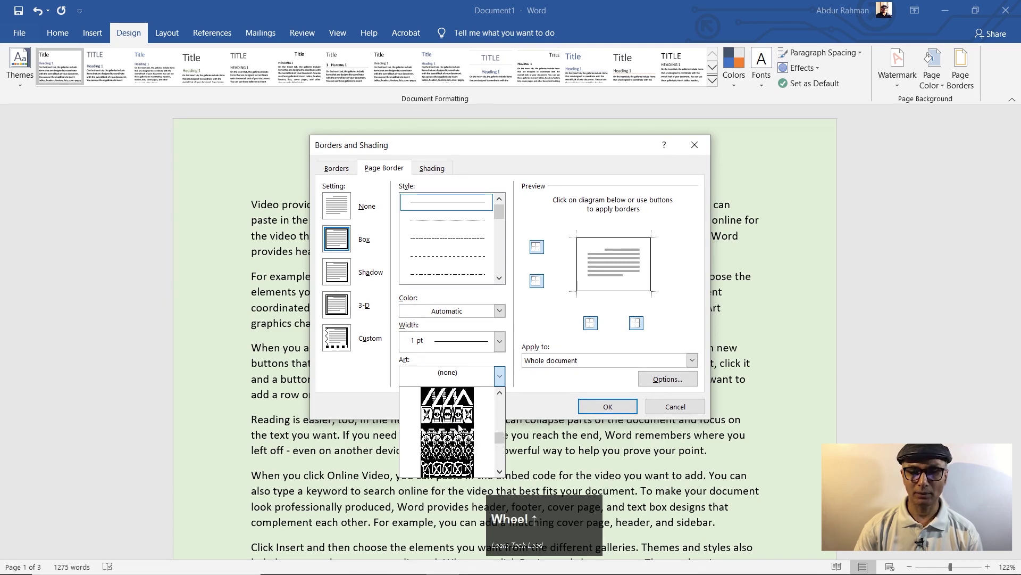
click(602, 414)
scroll(down, 3)
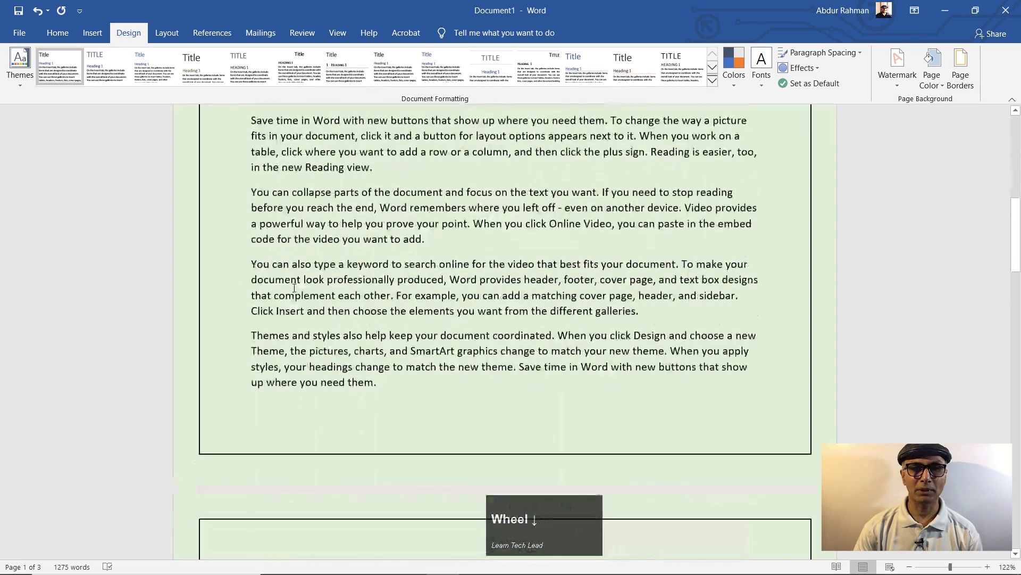
scroll(up, 3)
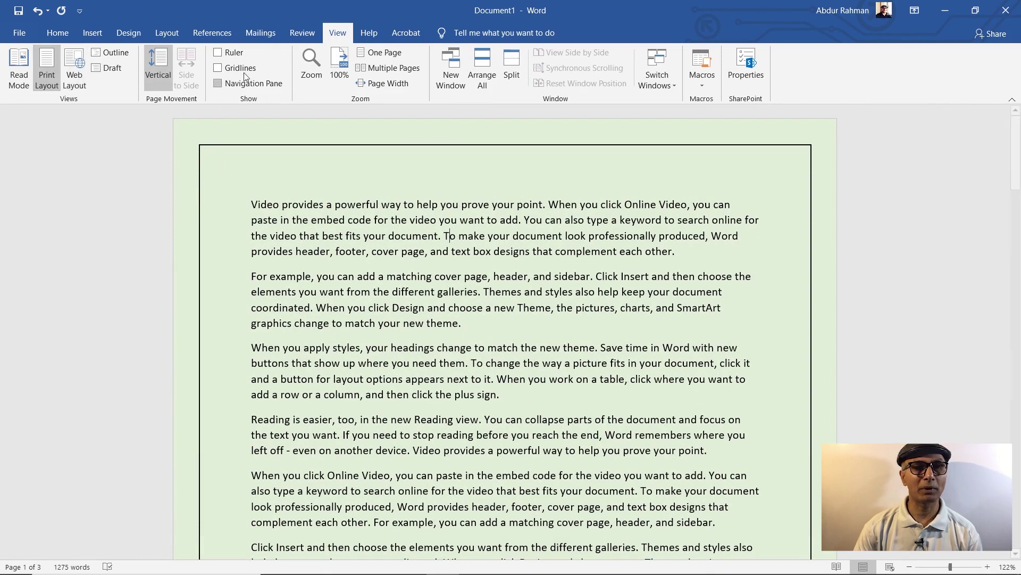
Display the horizontal and vertical rulers around the page
click(240, 57)
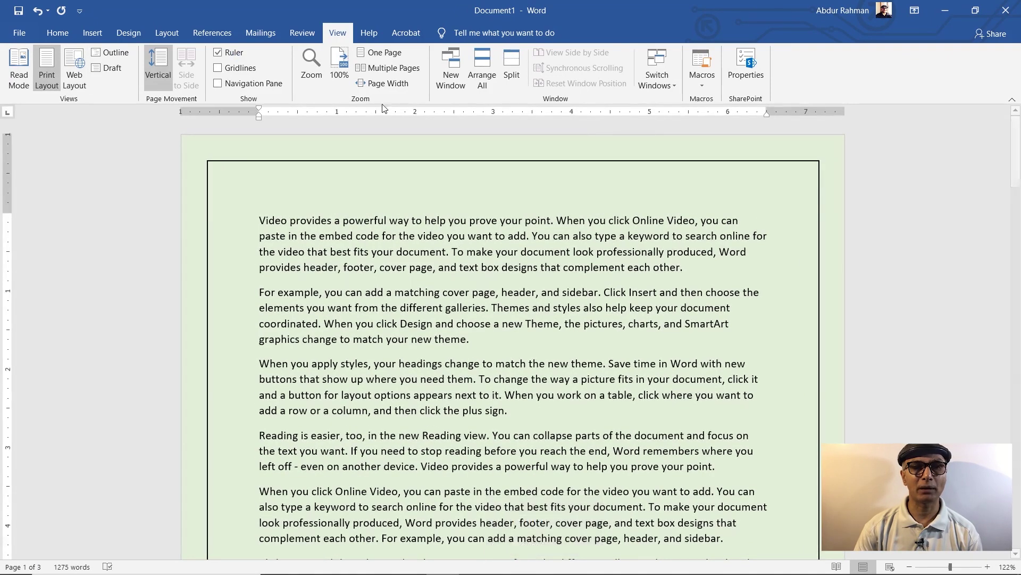
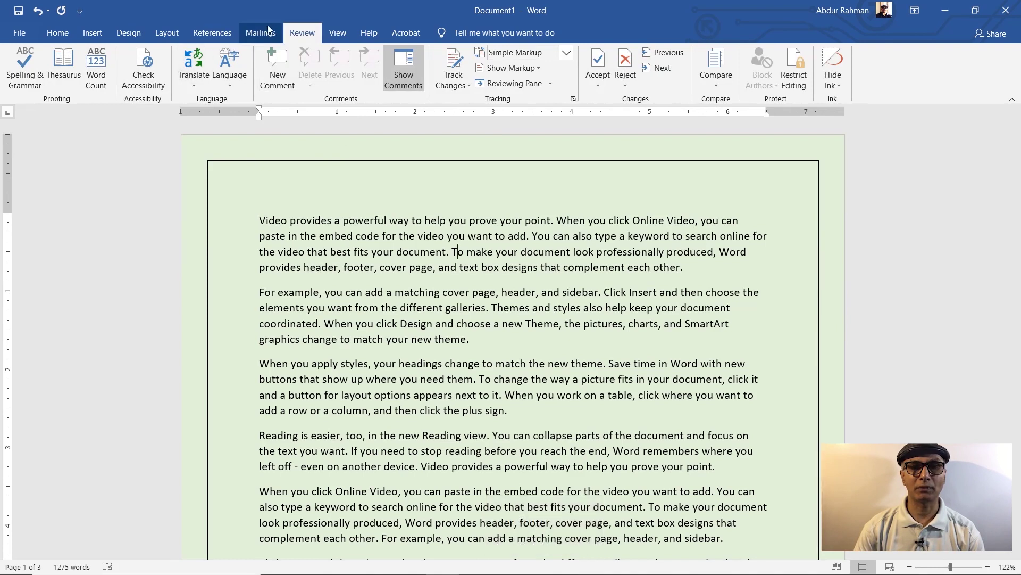
Run the spelling check and correct "pag" to "page"
click(25, 57)
click(516, 334)
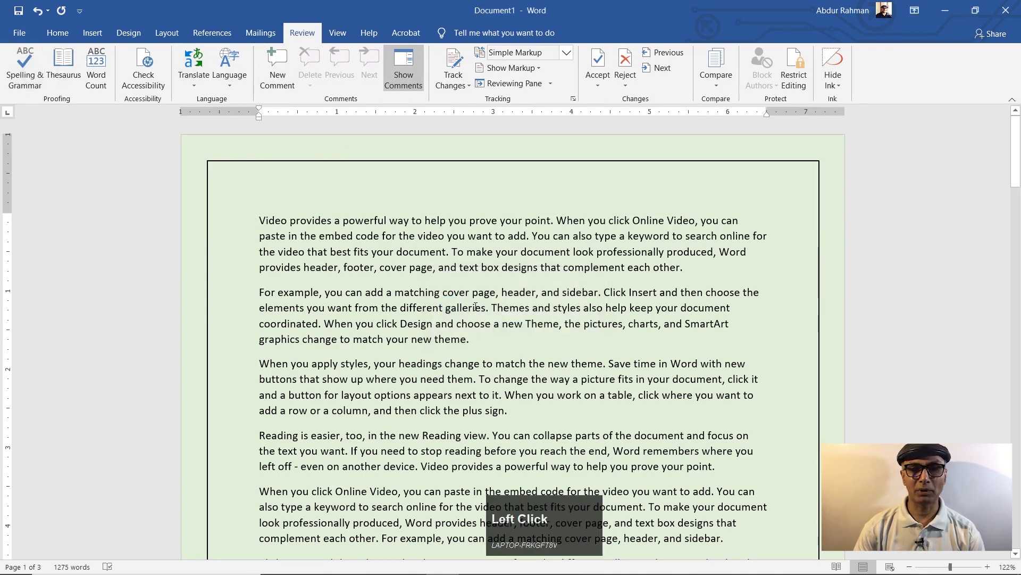
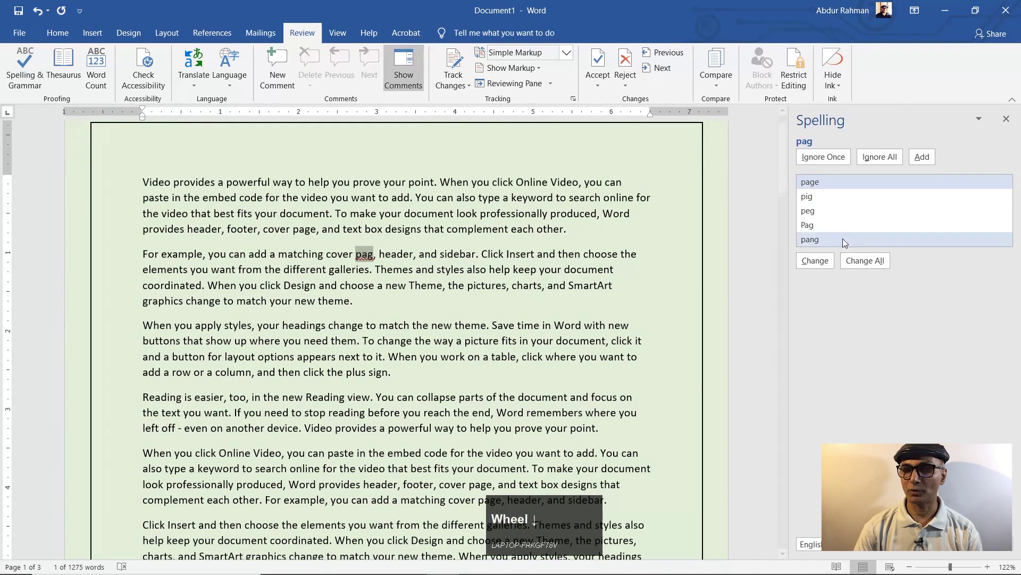
click(817, 266)
click(511, 333)
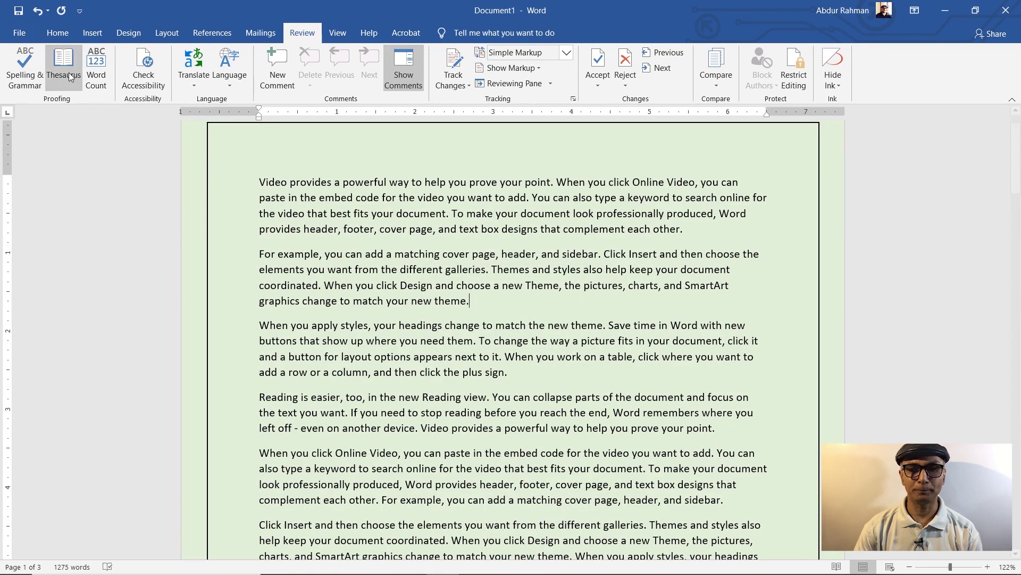
View the word and character statistics, close them and return to the top of page 1
click(102, 69)
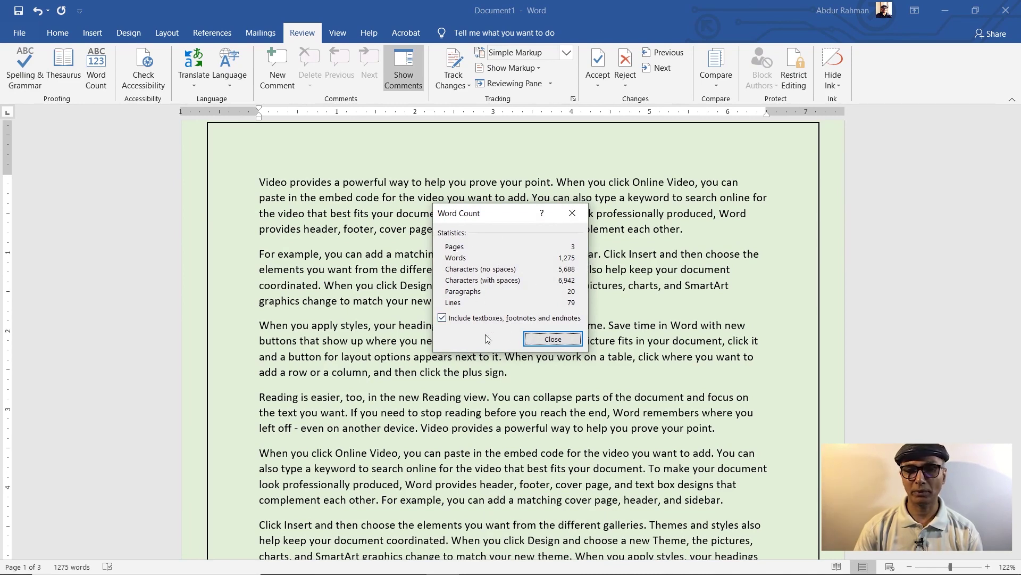
click(552, 343)
scroll(down, 3)
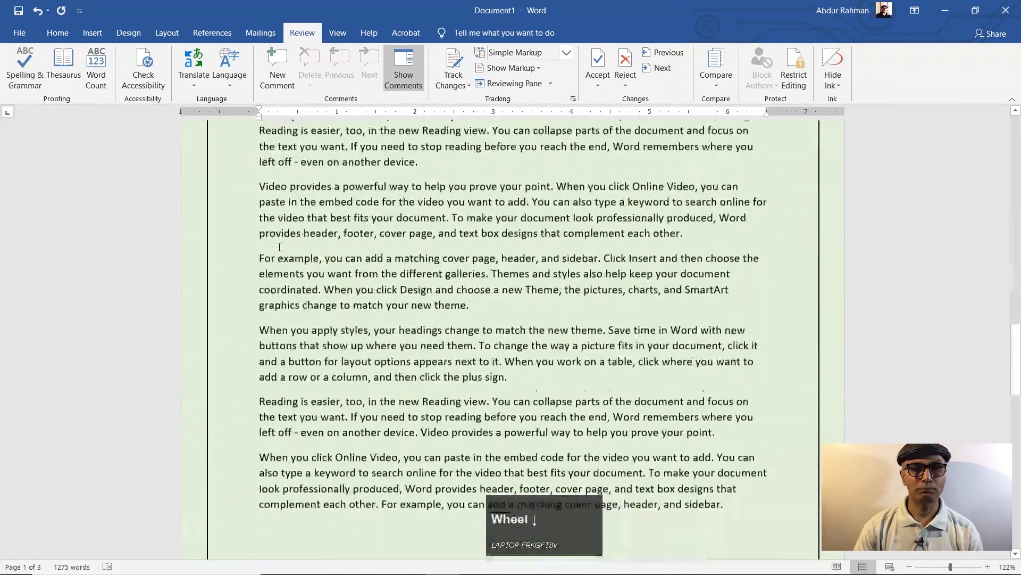
scroll(up, 3)
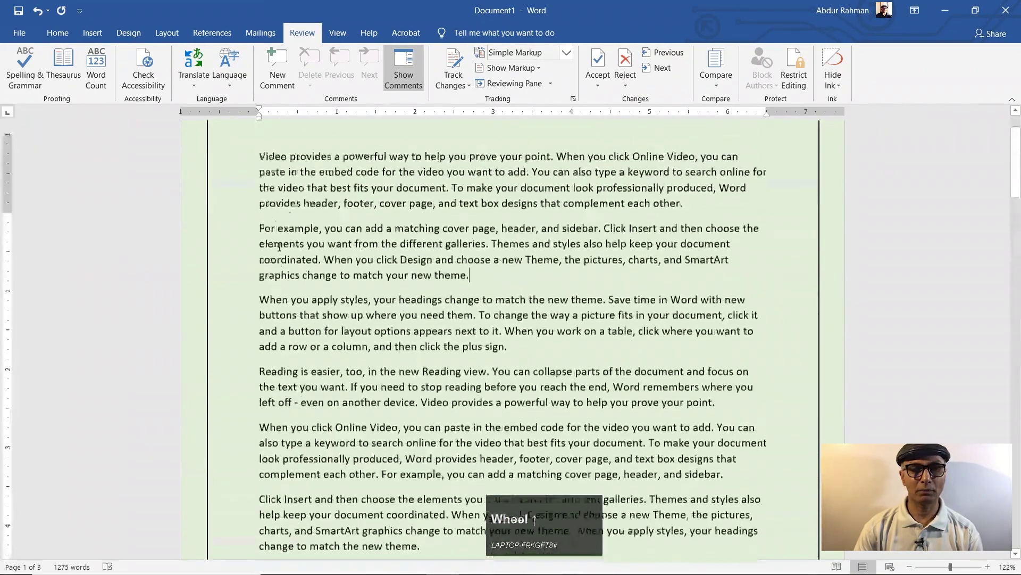
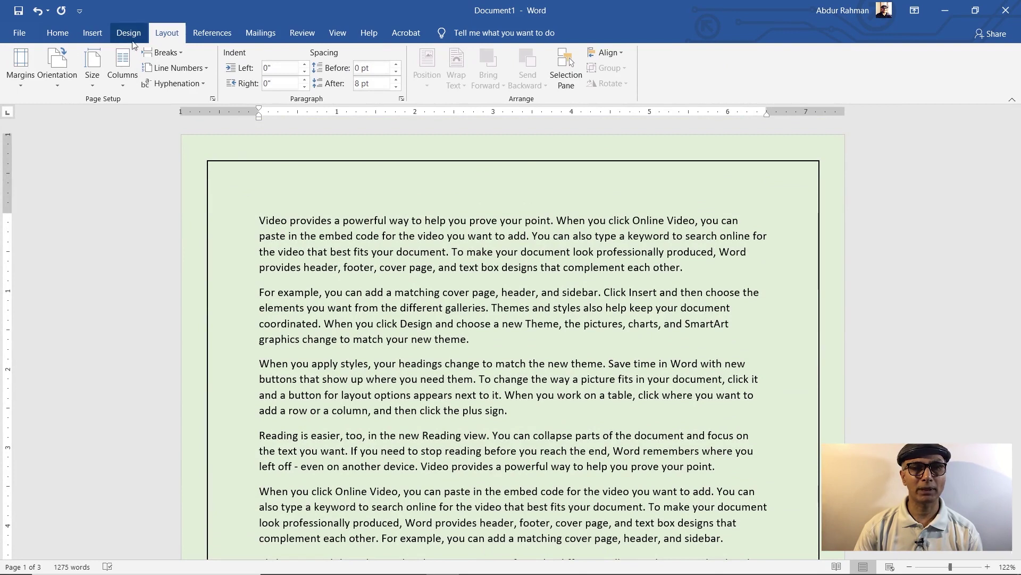
click(128, 43)
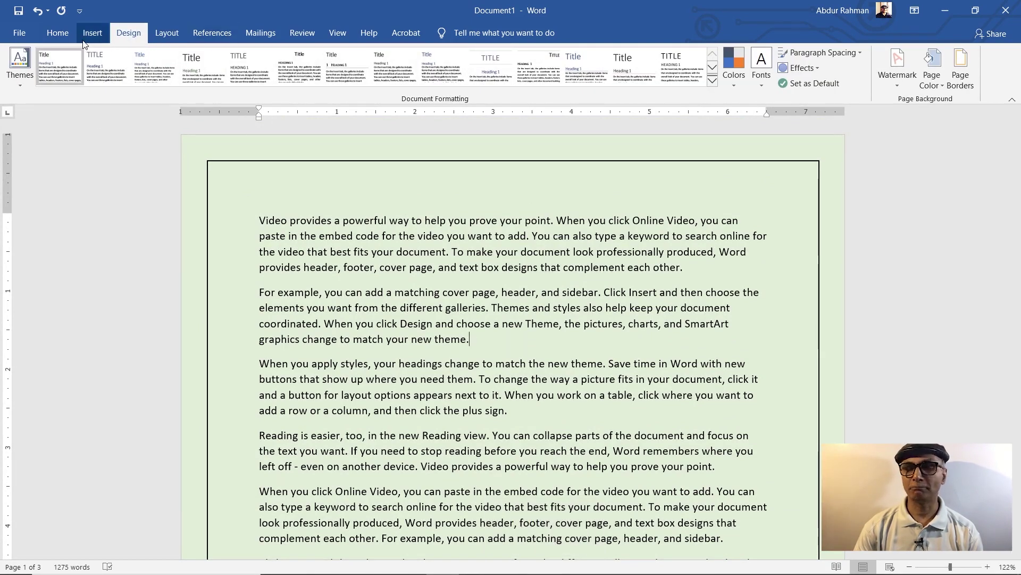
Insert a shadowed WordArt title "Your text here" above the first paragraph
click(90, 42)
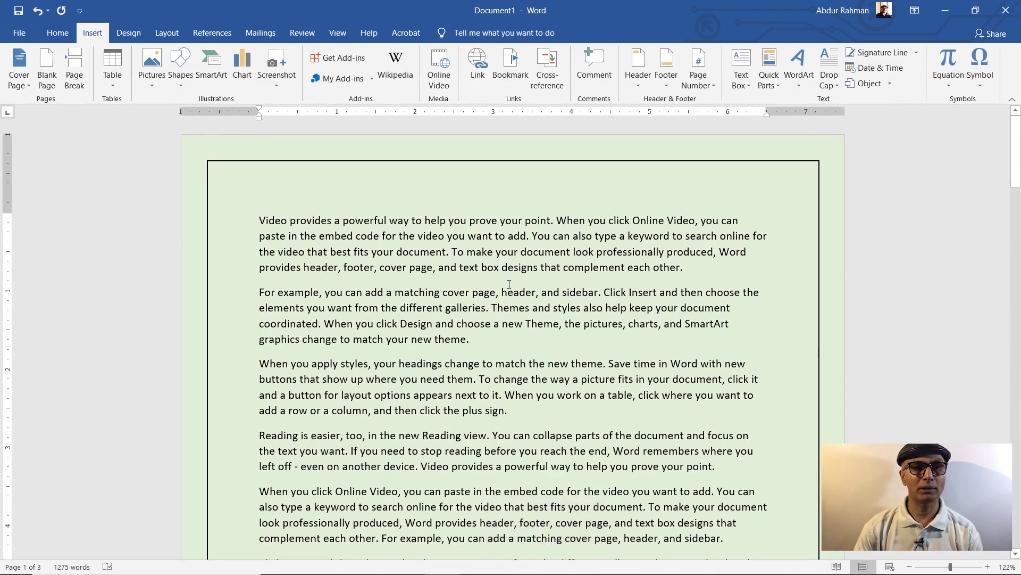
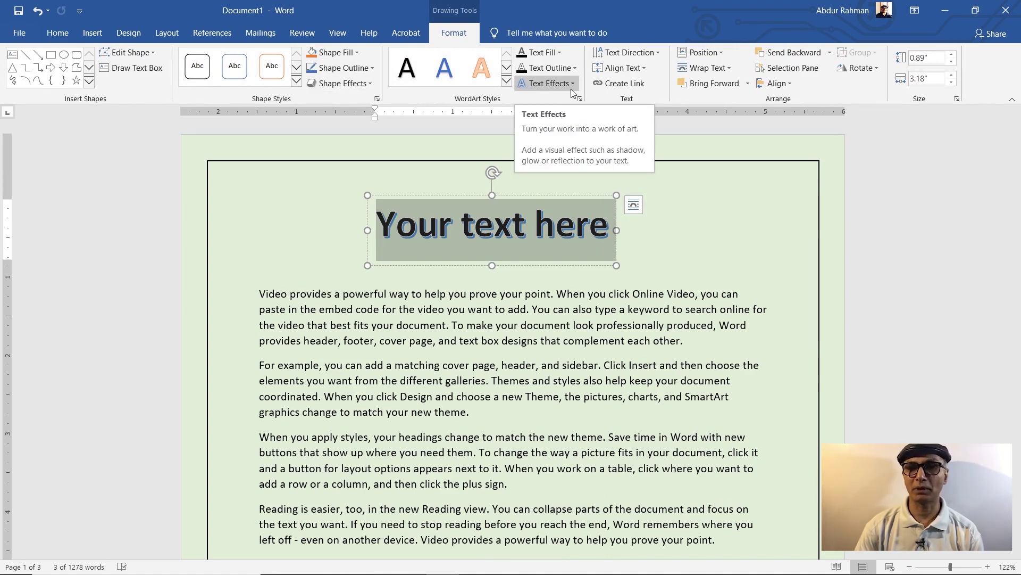
click(462, 41)
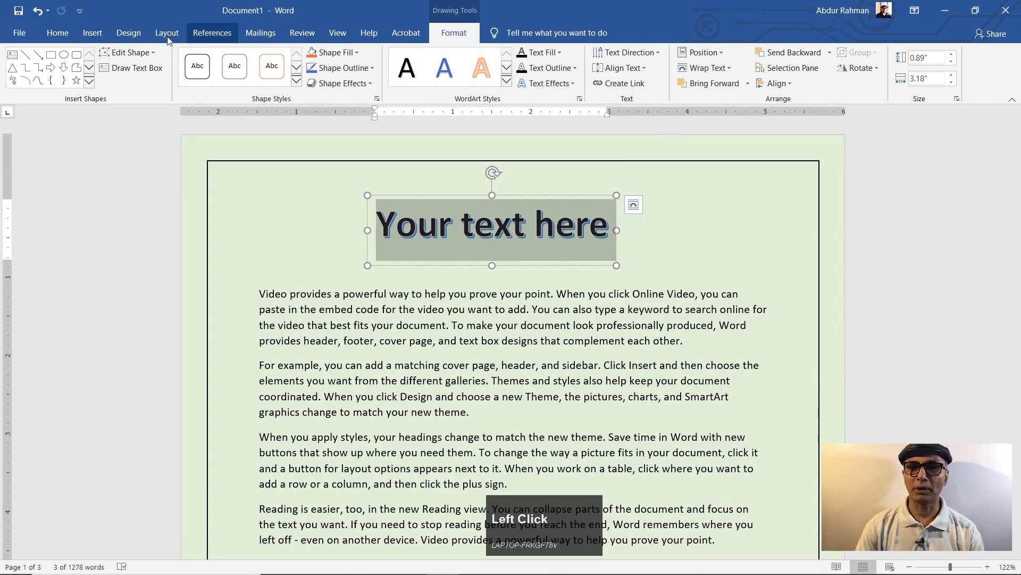
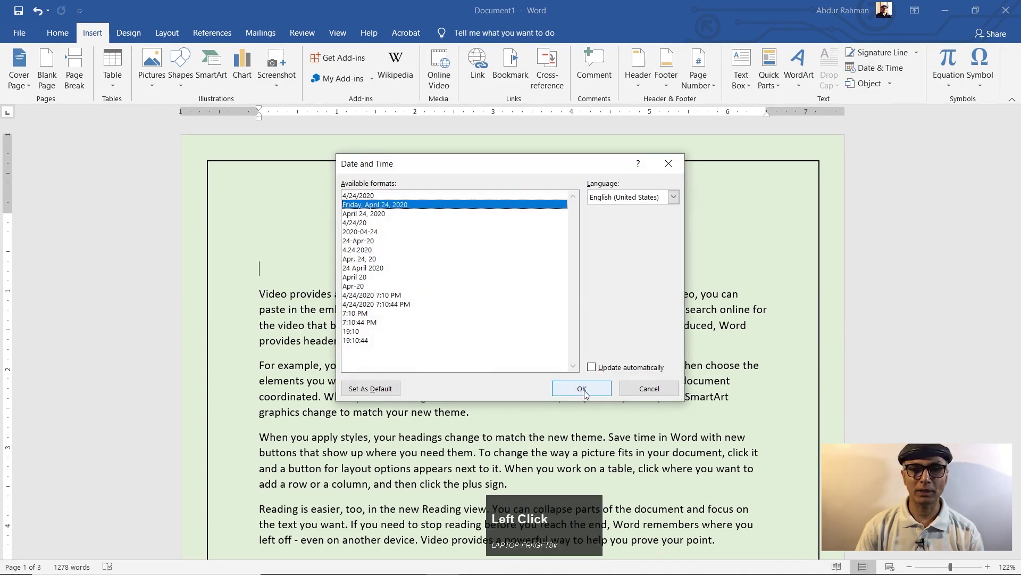
Insert the date "Friday, April 24, 2020" beneath the WordArt title
key(Return)
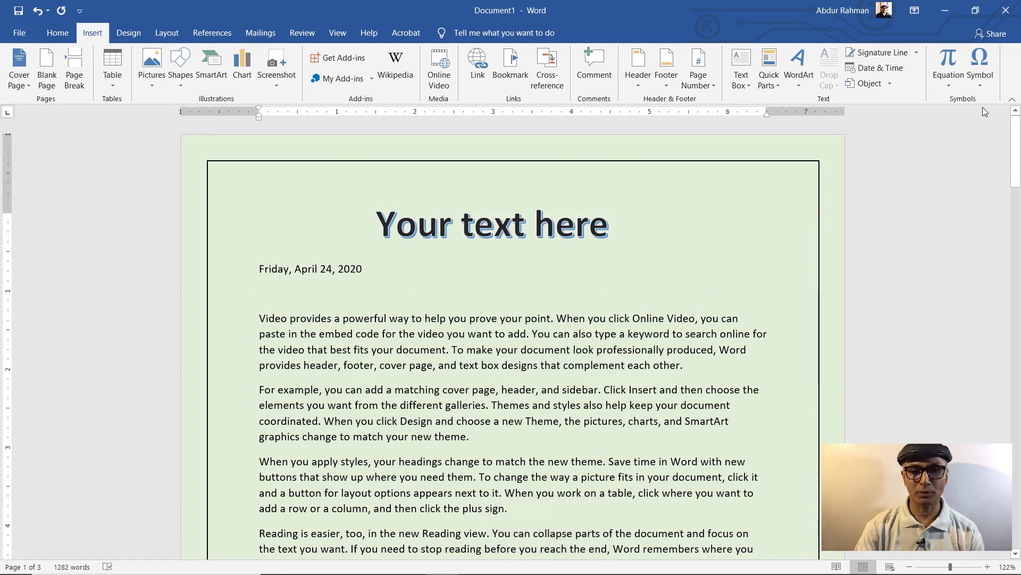
Browse the full symbol collection via More Symbols and pick a character
click(982, 87)
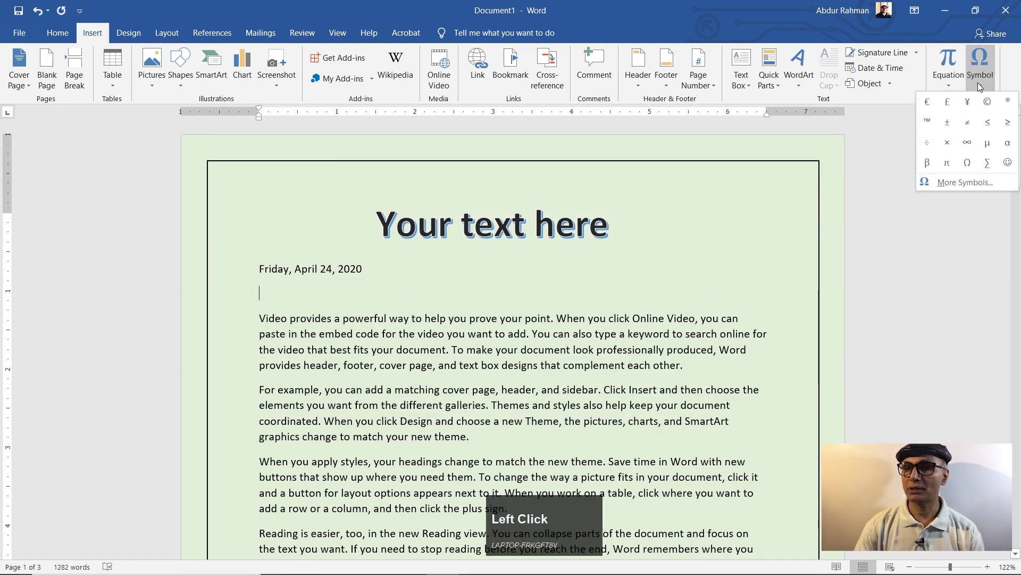
click(968, 186)
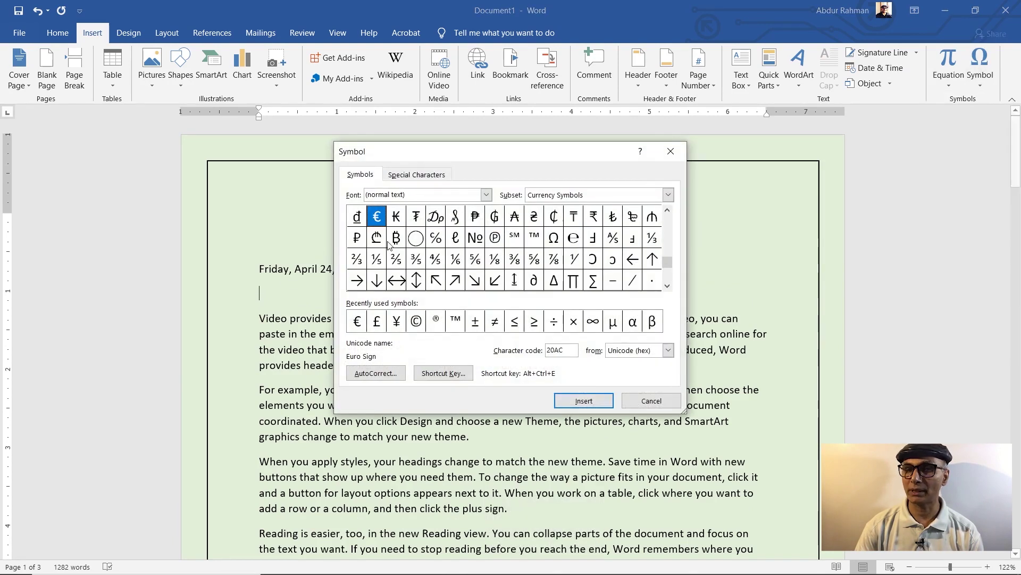
scroll(down, 3)
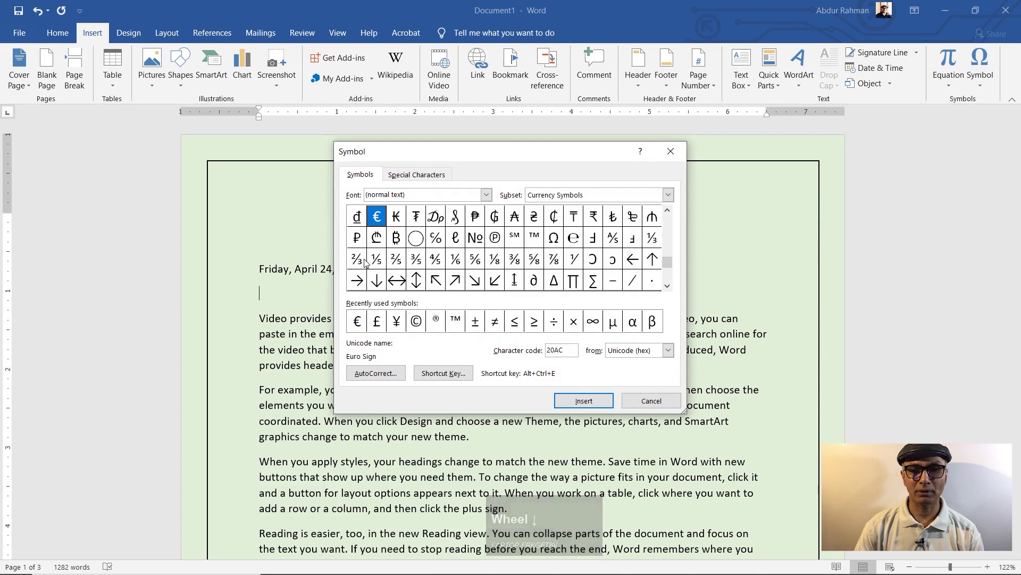
scroll(down, 3)
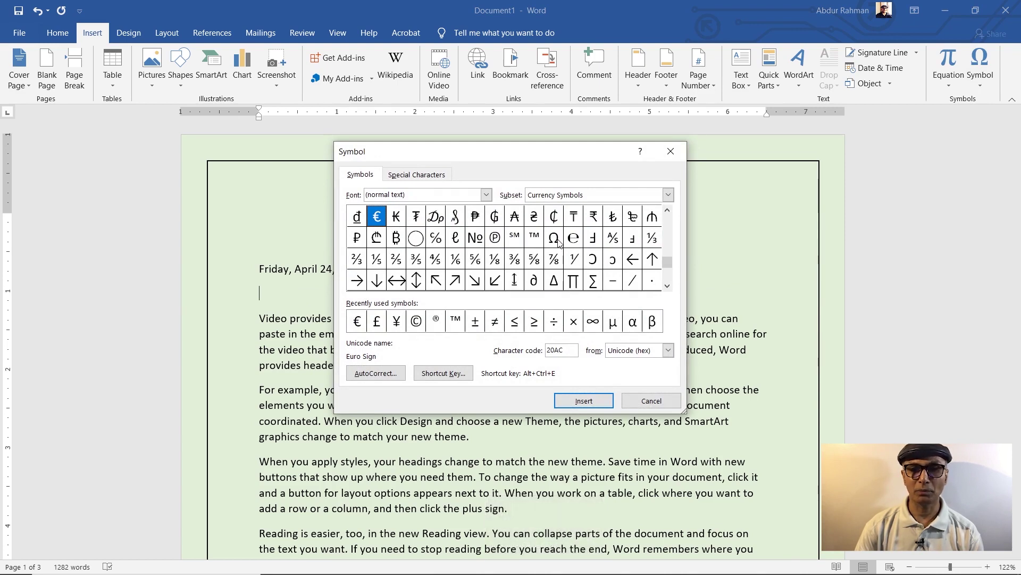
click(670, 266)
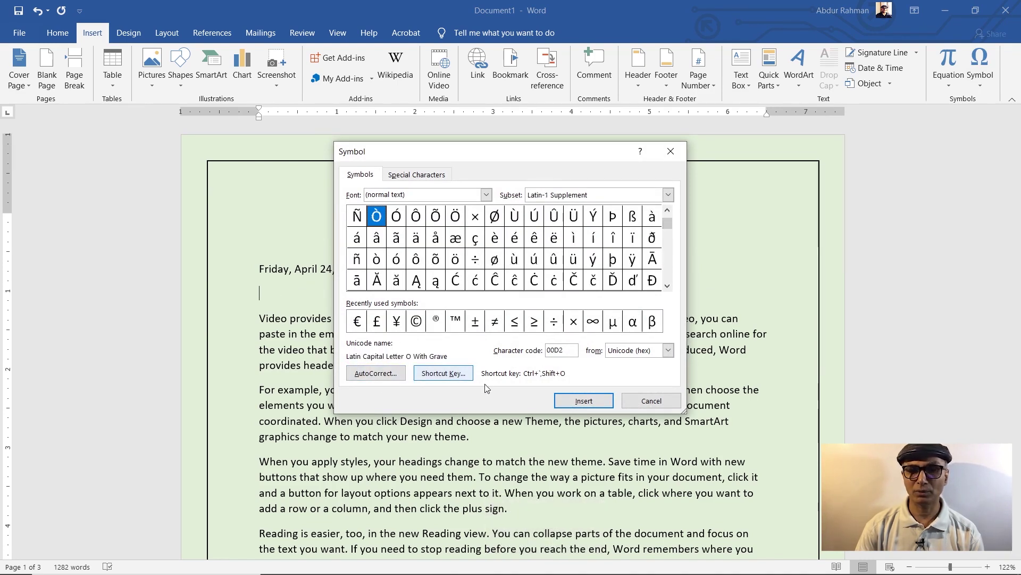
Switch the symbol font to Yu Gothic UI and choose the Ñ character
click(489, 198)
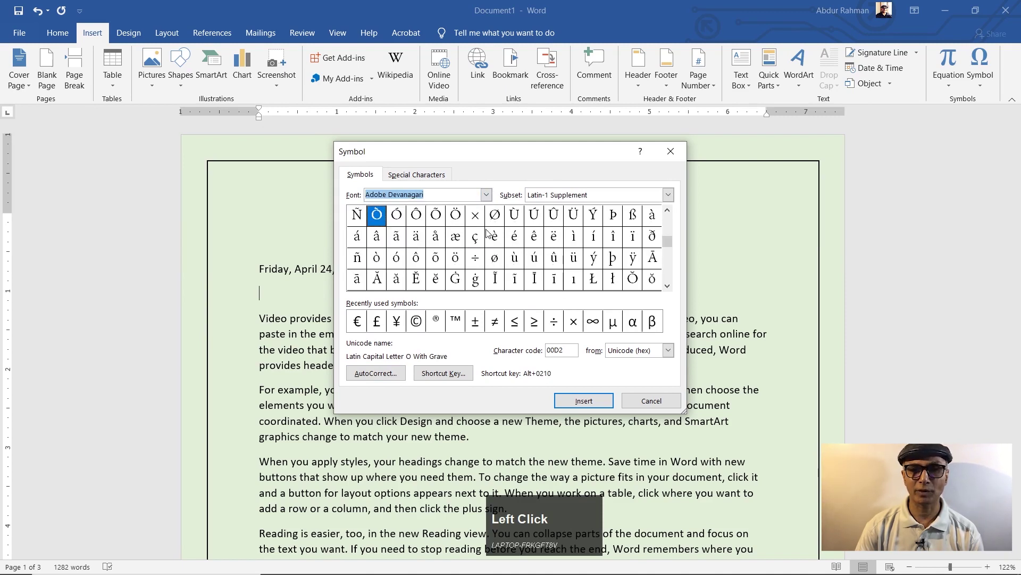
click(488, 199)
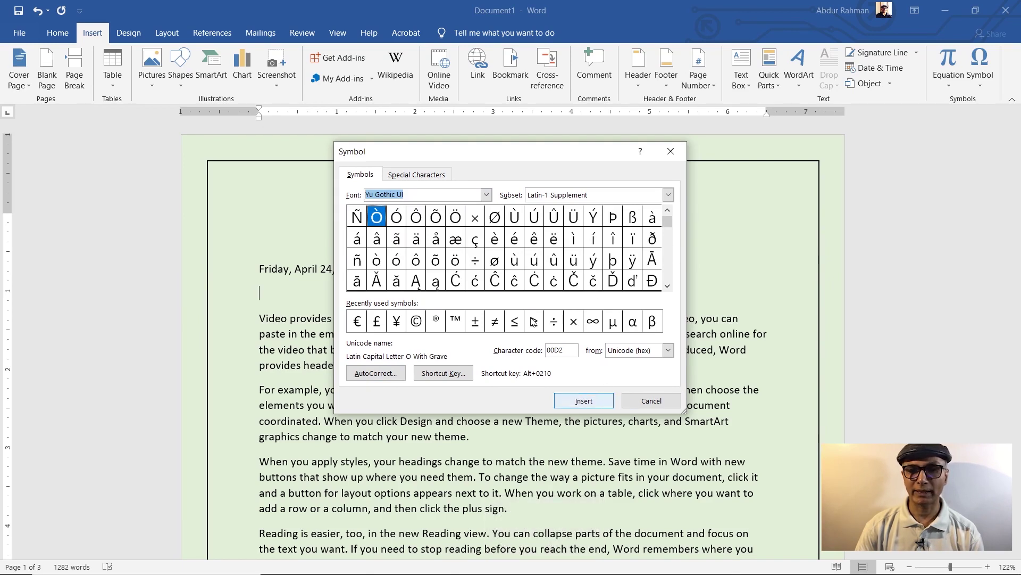
click(357, 219)
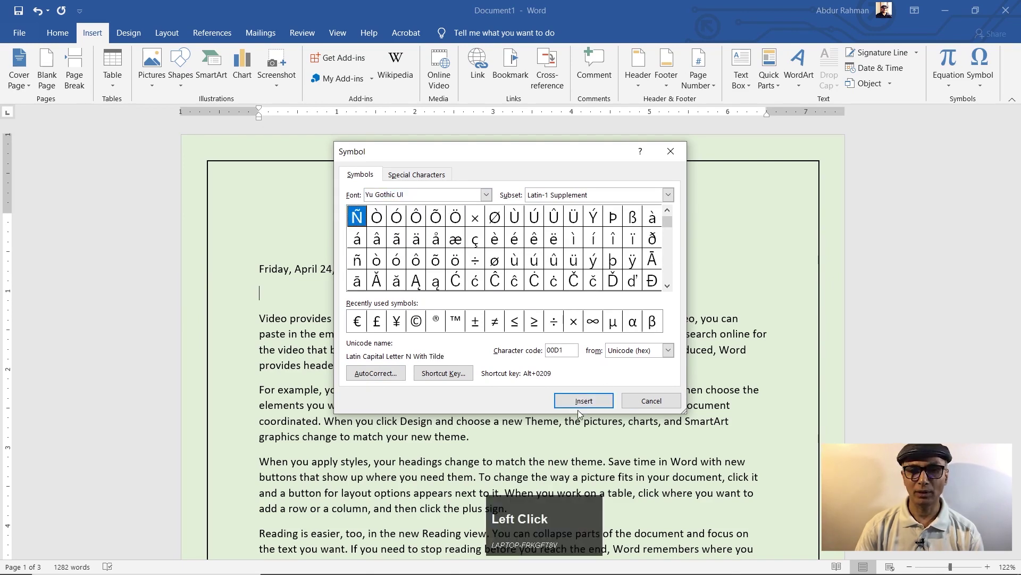
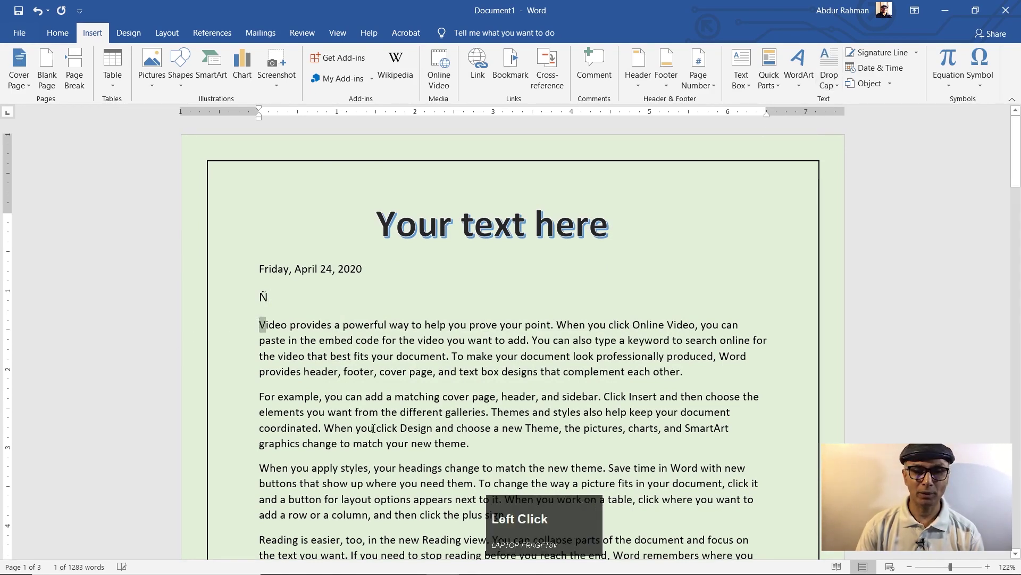
Give the first paragraph a Dropped capital V spanning three lines
click(841, 90)
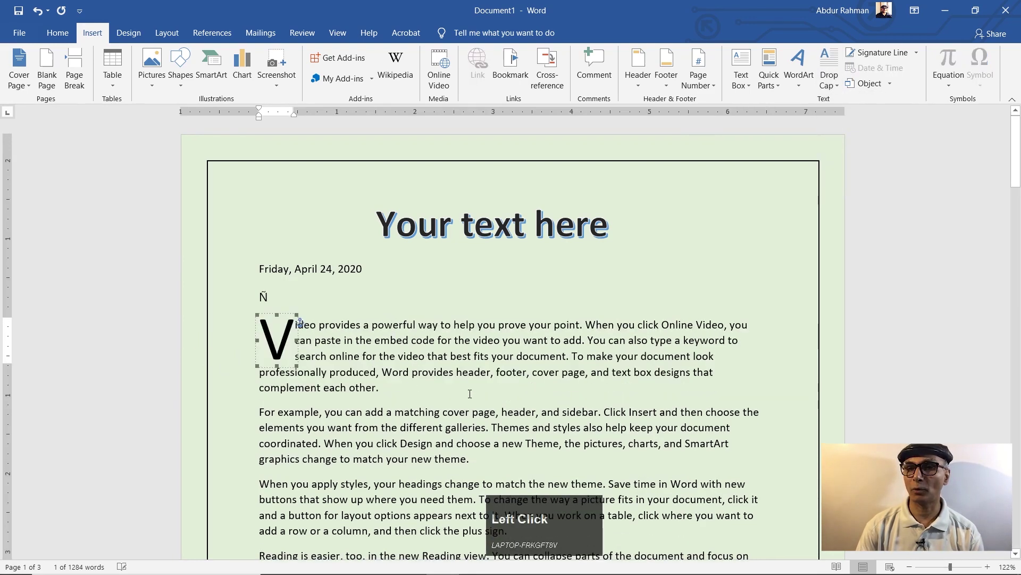
scroll(down, 3)
scroll(up, 3)
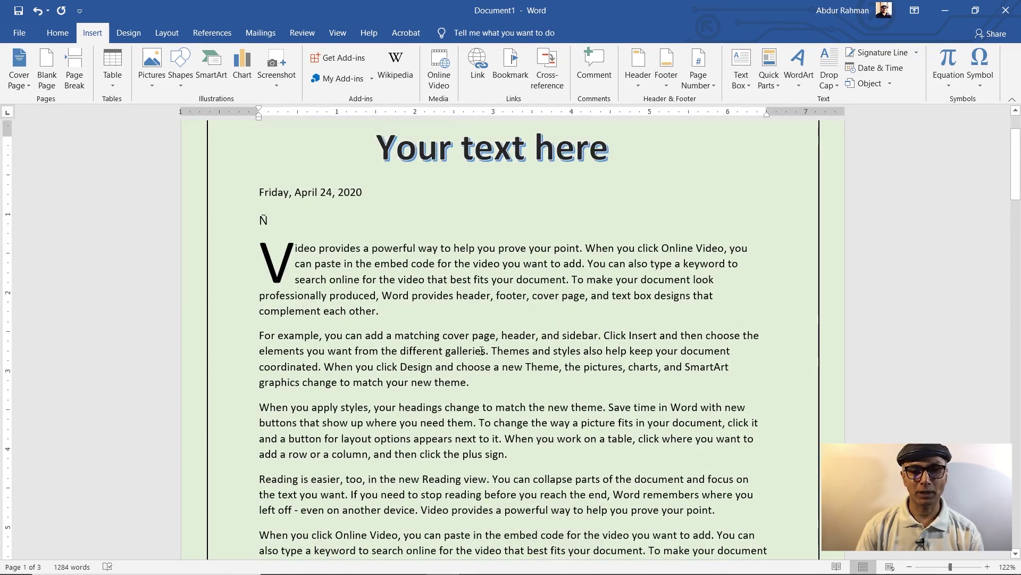
scroll(down, 3)
scroll(up, 3)
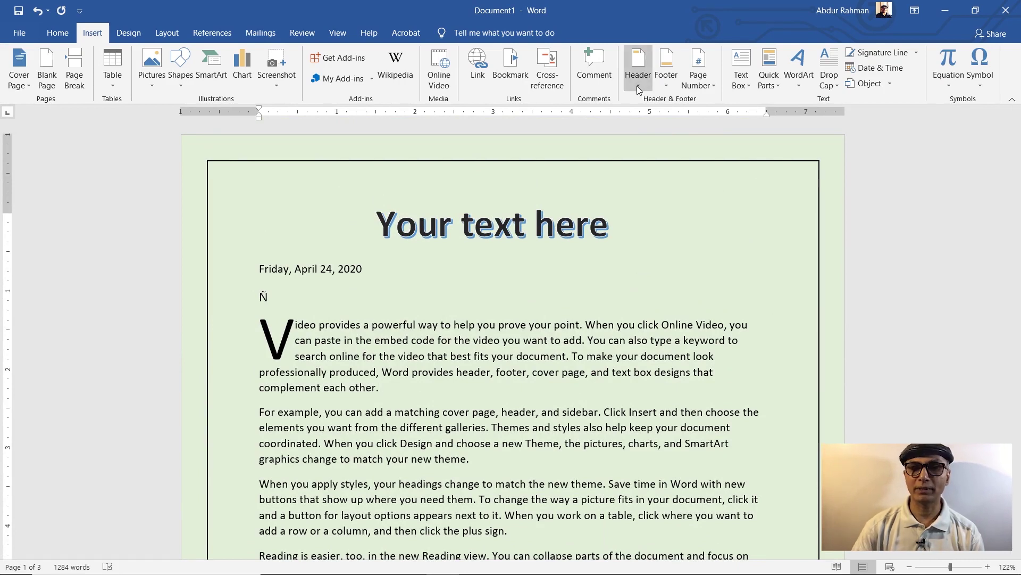
Apply the blue Banded header with the document title, then leave header editing
click(645, 91)
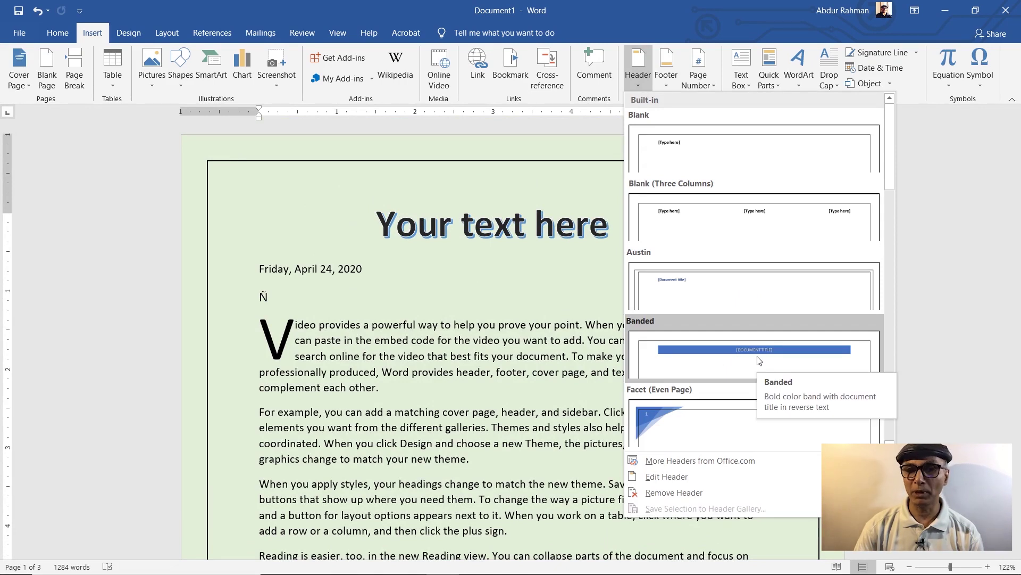
click(761, 360)
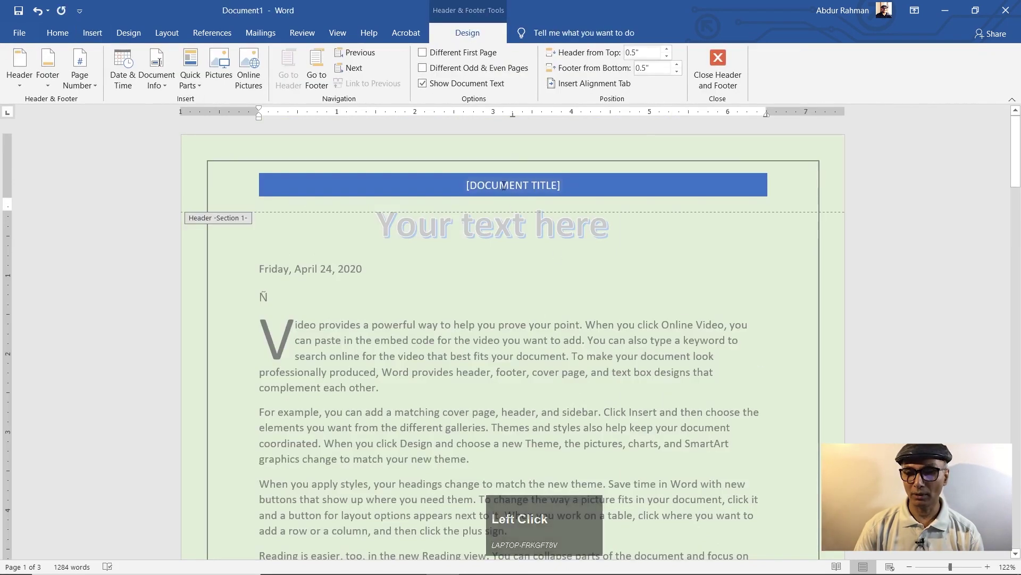
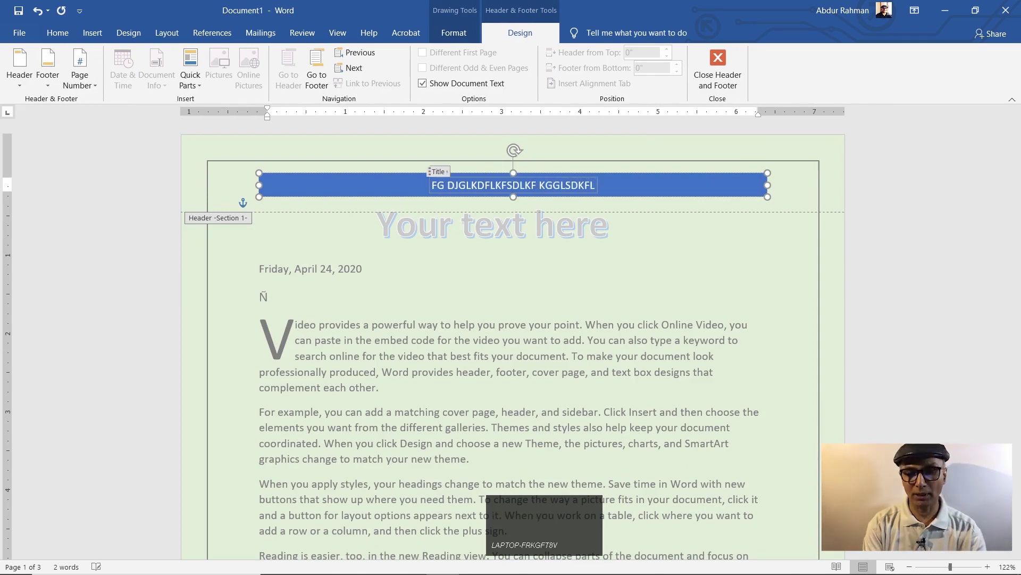
click(653, 256)
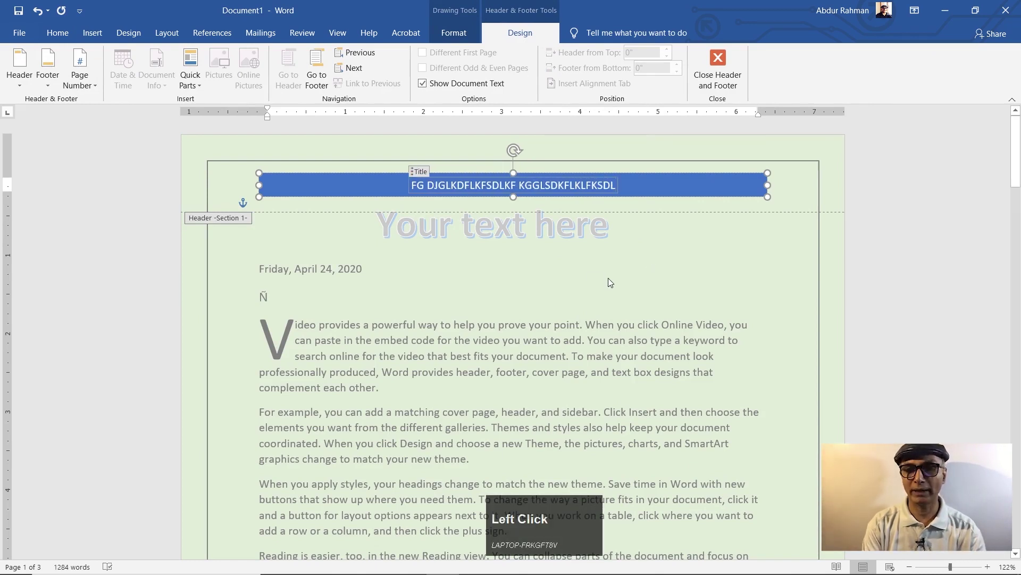
scroll(down, 3)
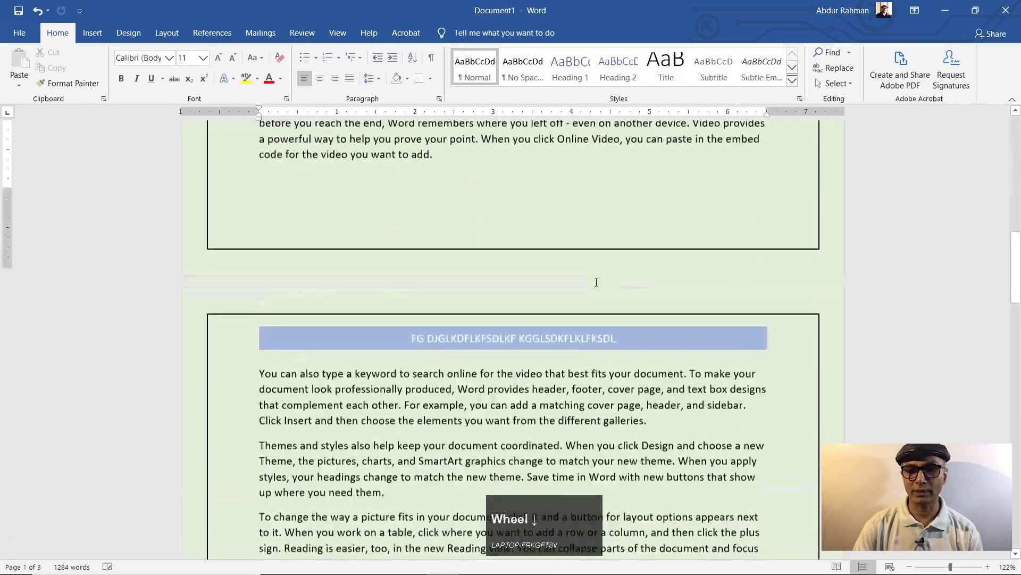
scroll(up, 3)
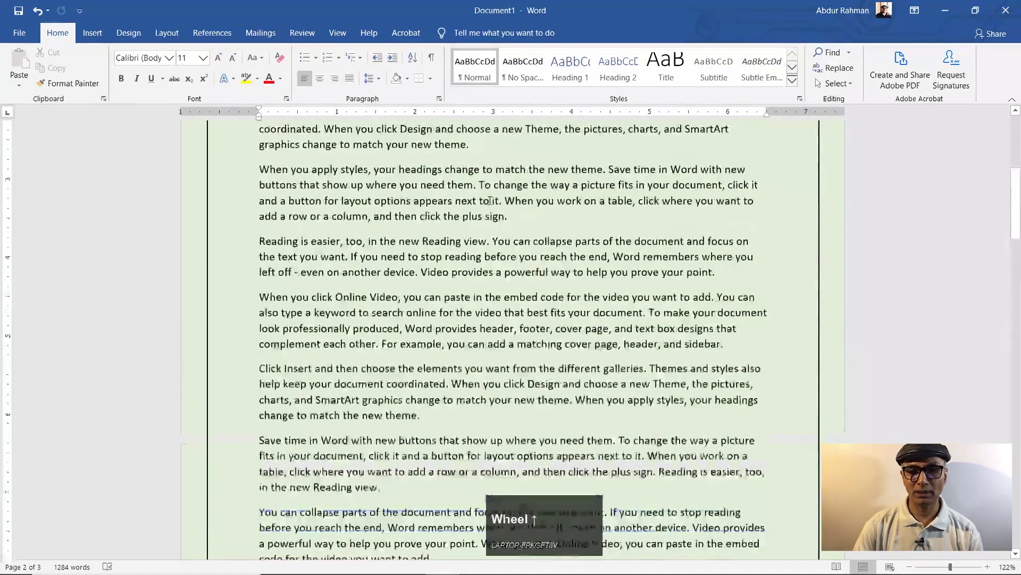
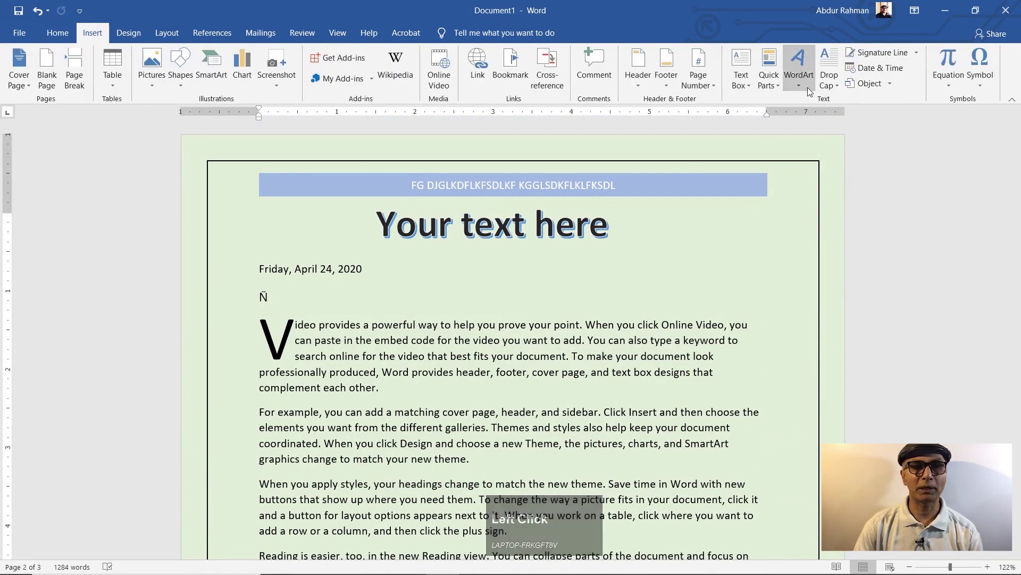
Apply a blue banded footer, then replace it with a plain bottom-of-page number
click(672, 88)
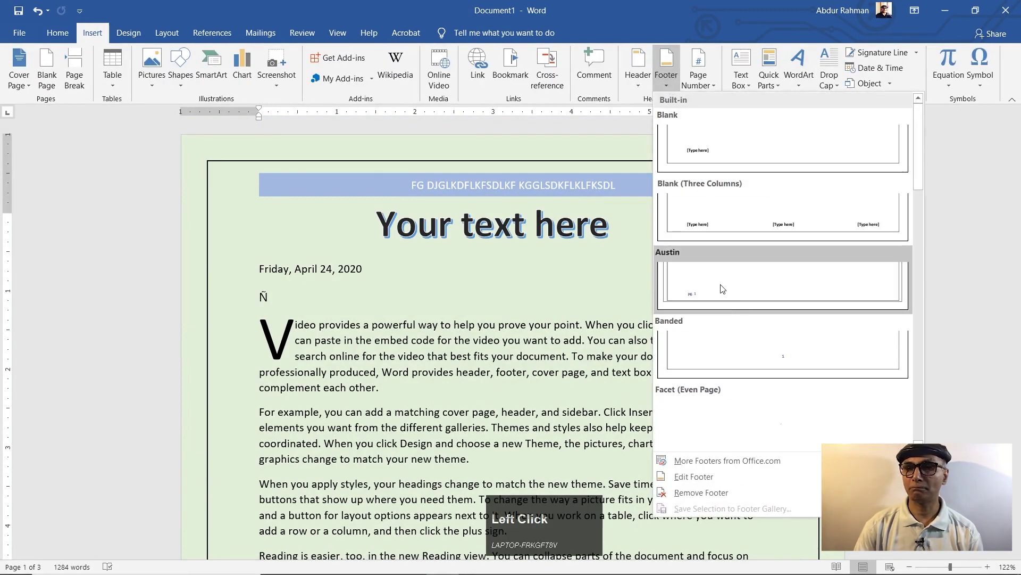
scroll(down, 3)
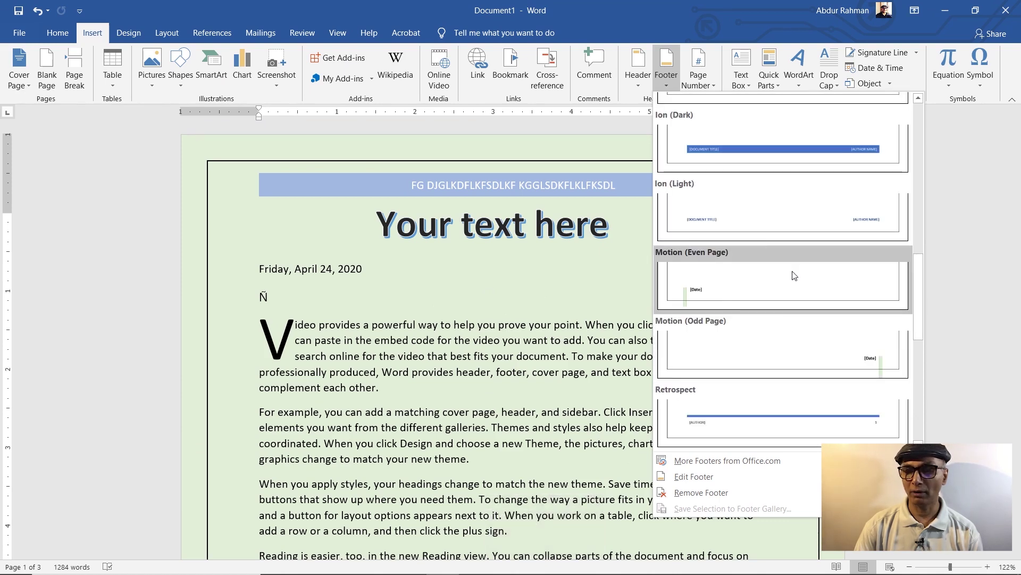
scroll(down, 3)
click(756, 147)
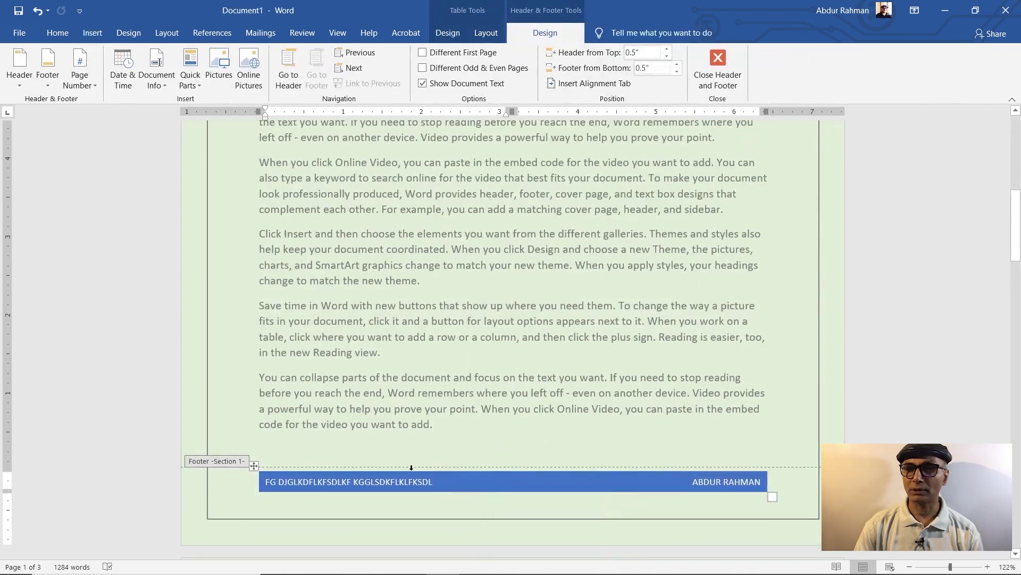
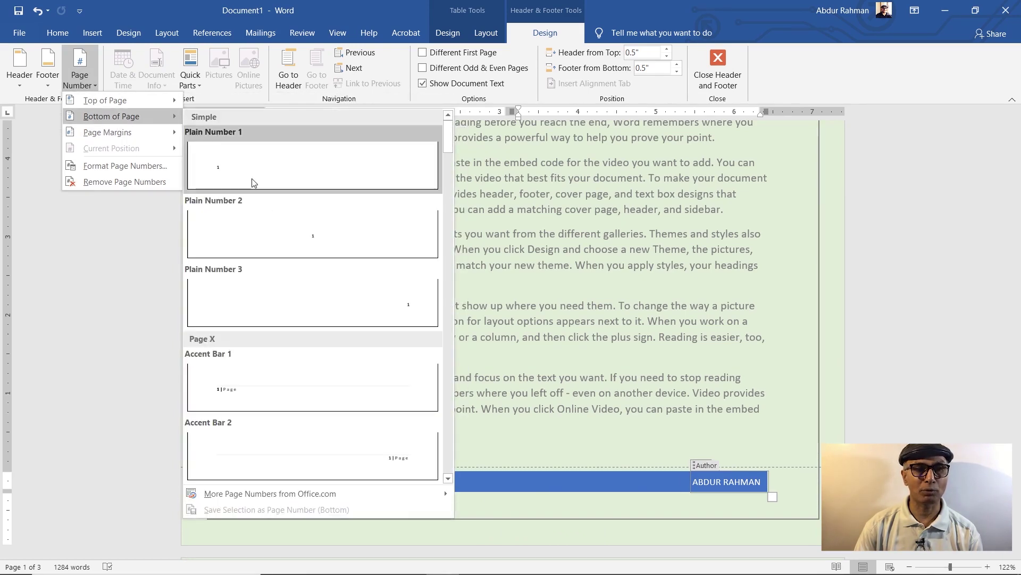
click(320, 238)
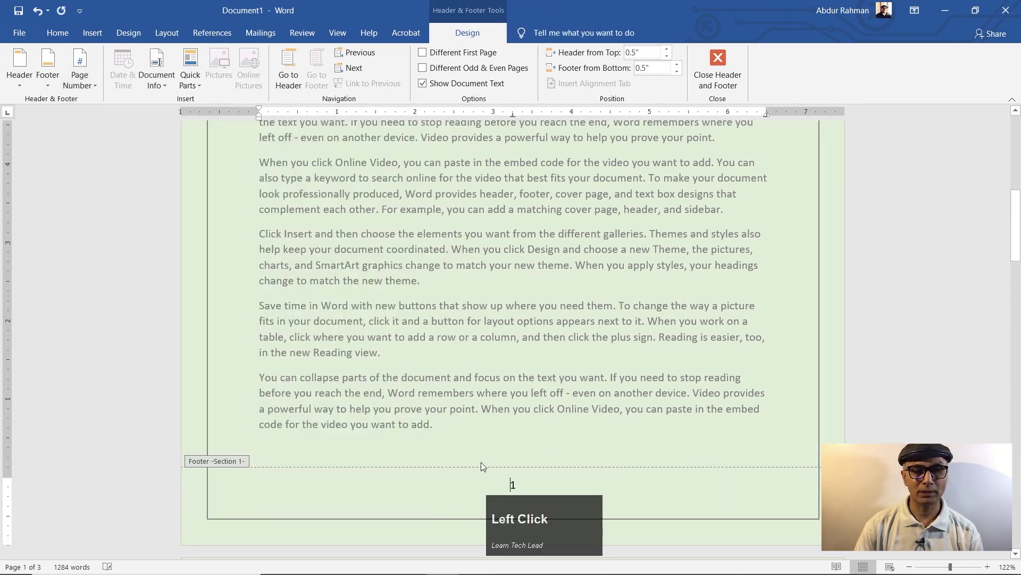
Scroll back to the top of page 1 showing header, title, date and drop cap
scroll(down, 3)
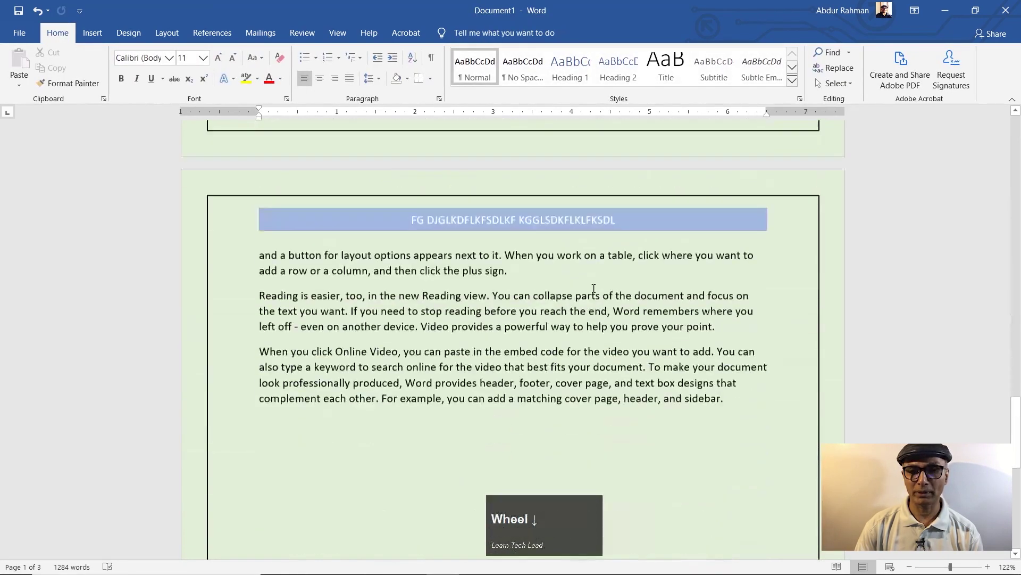
scroll(up, 3)
scroll(up, 3)
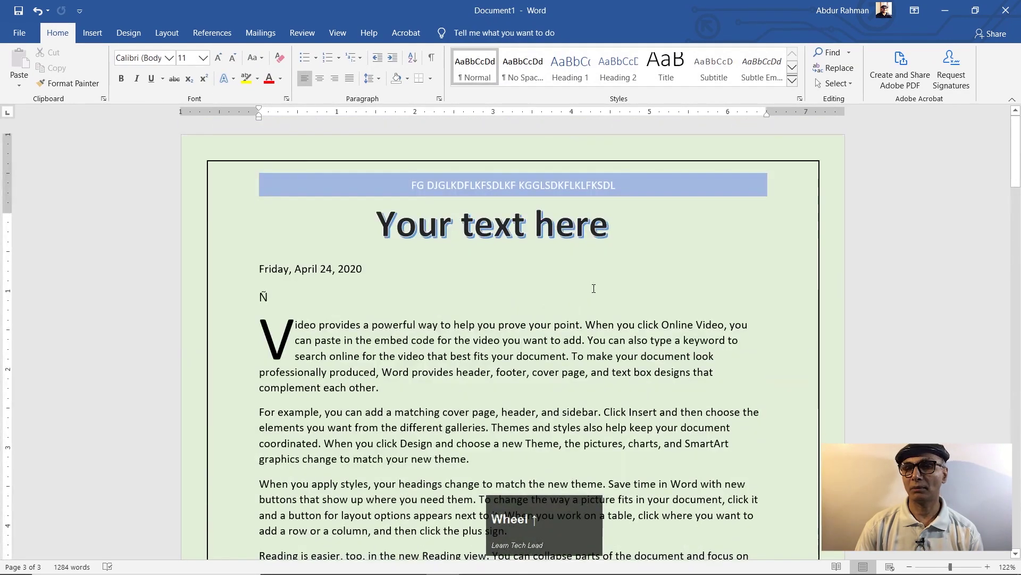